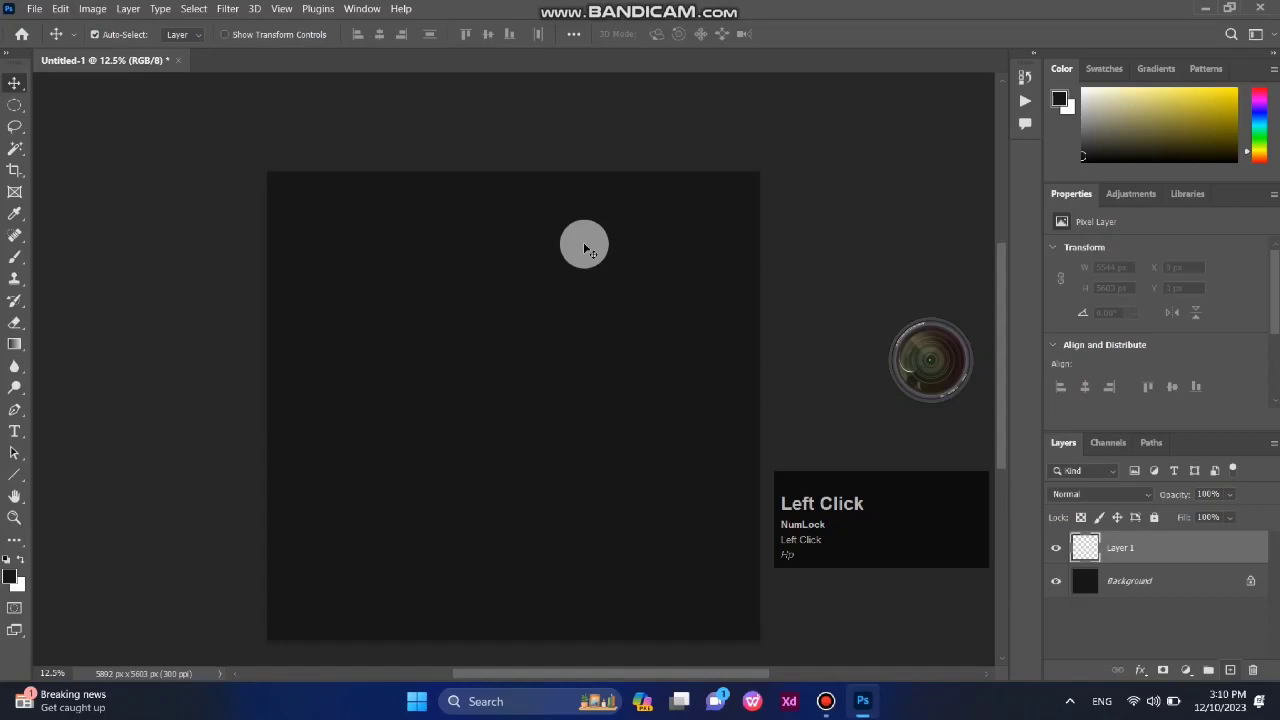
Paint a large soft orange brush stroke over the black background to warm it to dark brown.
key("b")
type("]]]]]]]]]]]]]]]]]]]")
type("hp")
left_click(691, 498)
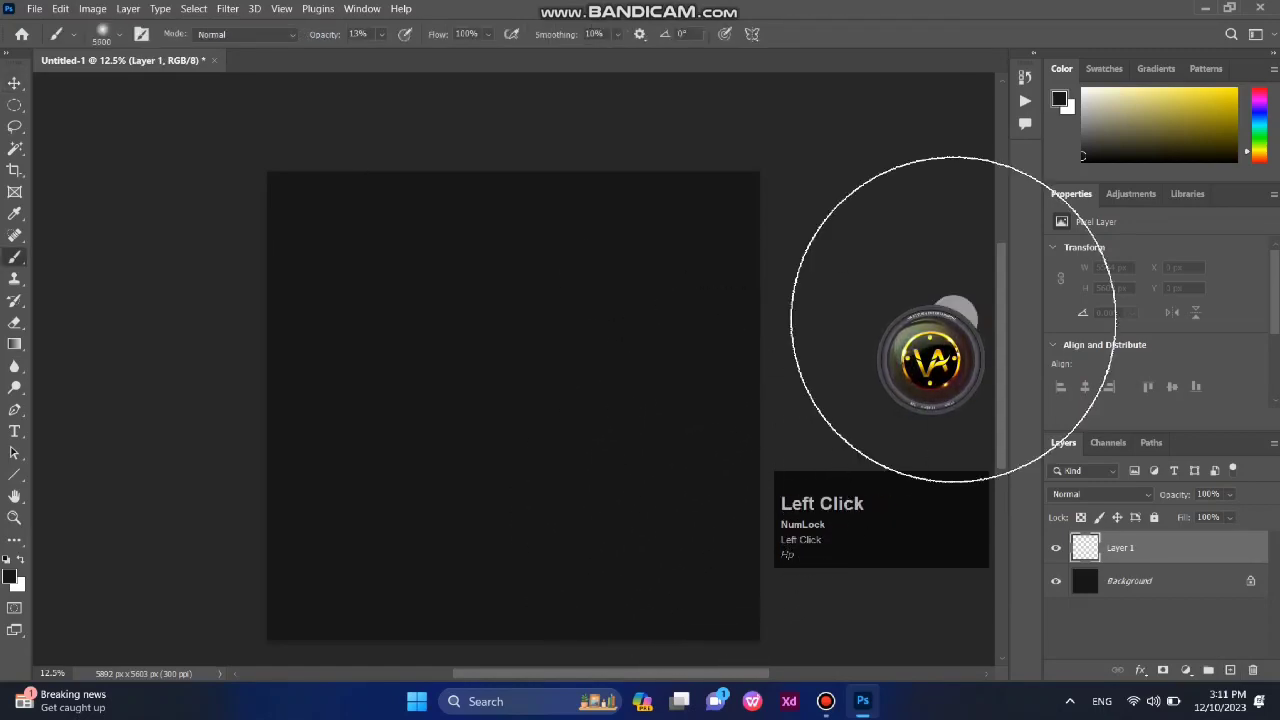
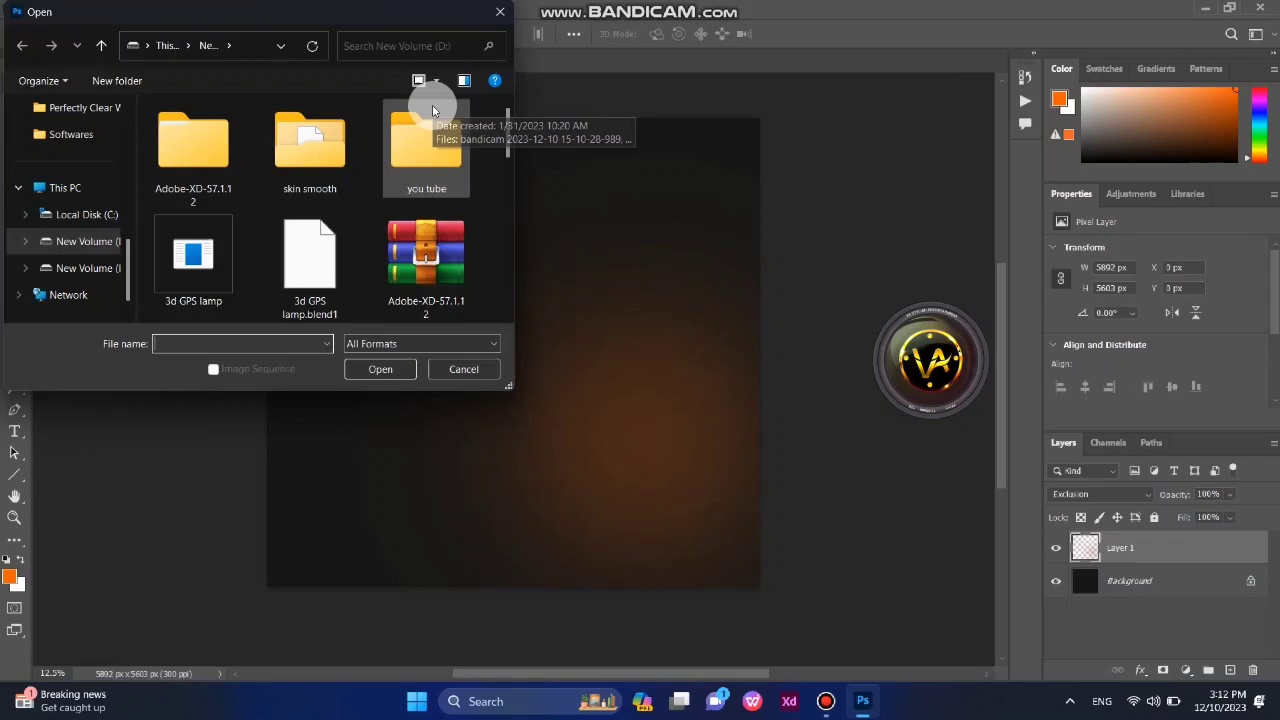
Bring the silver border frame PNG into the brown design as Layer 2.
scroll("up", 3)
left_click(72, 169)
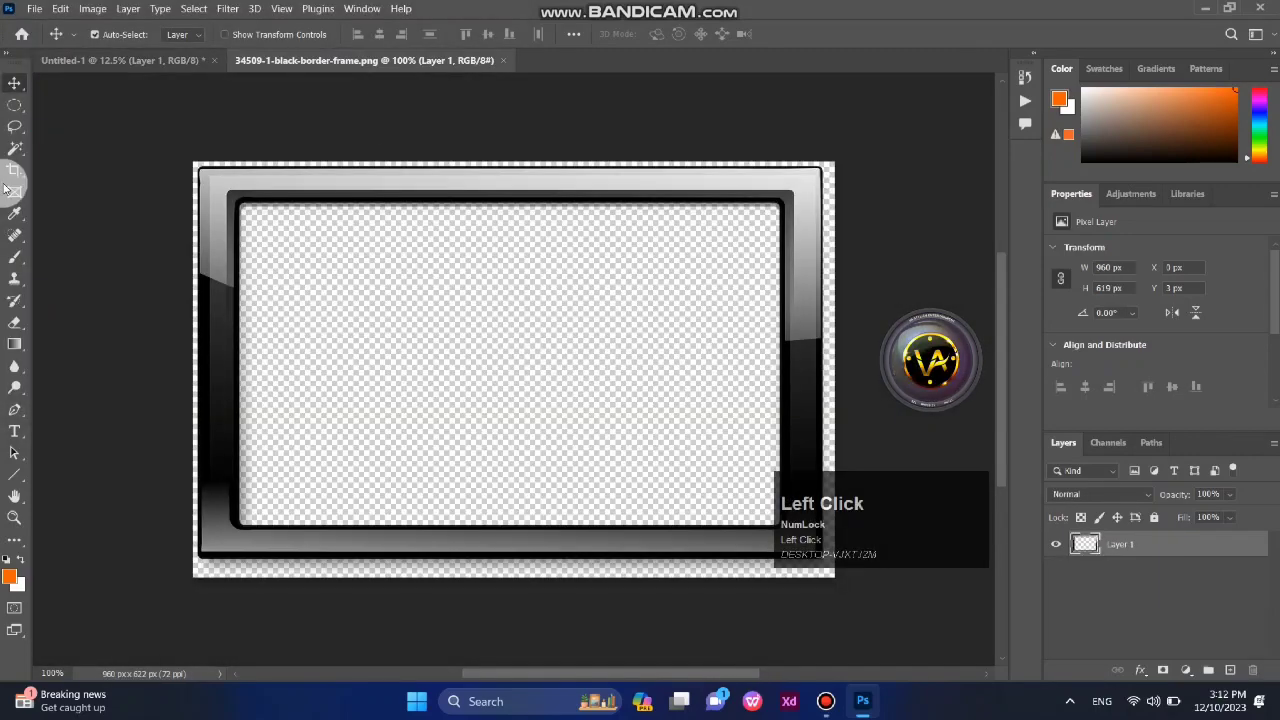
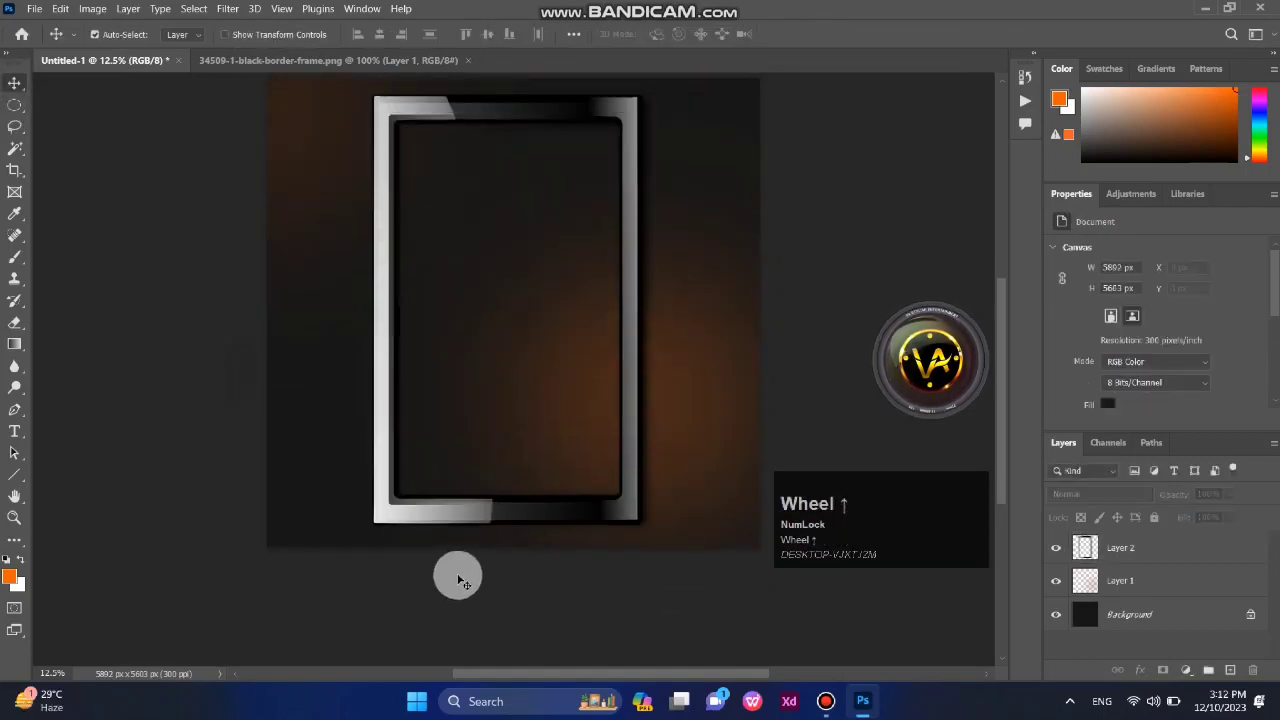
scroll("down", 3)
scroll("up", 3)
scroll("up", 3)
scroll("down", 3)
scroll("up", 3)
left_click_drag(1150, 556, 669, 547)
Free Transform the frame so it stretches to fill most of the page.
key("ctrl+z")
scroll("down", 3)
left_click(641, 304)
key("ctrl+t")
left_click_drag(684, 395, 513, 473)
scroll("down", 3)
left_click(526, 510)
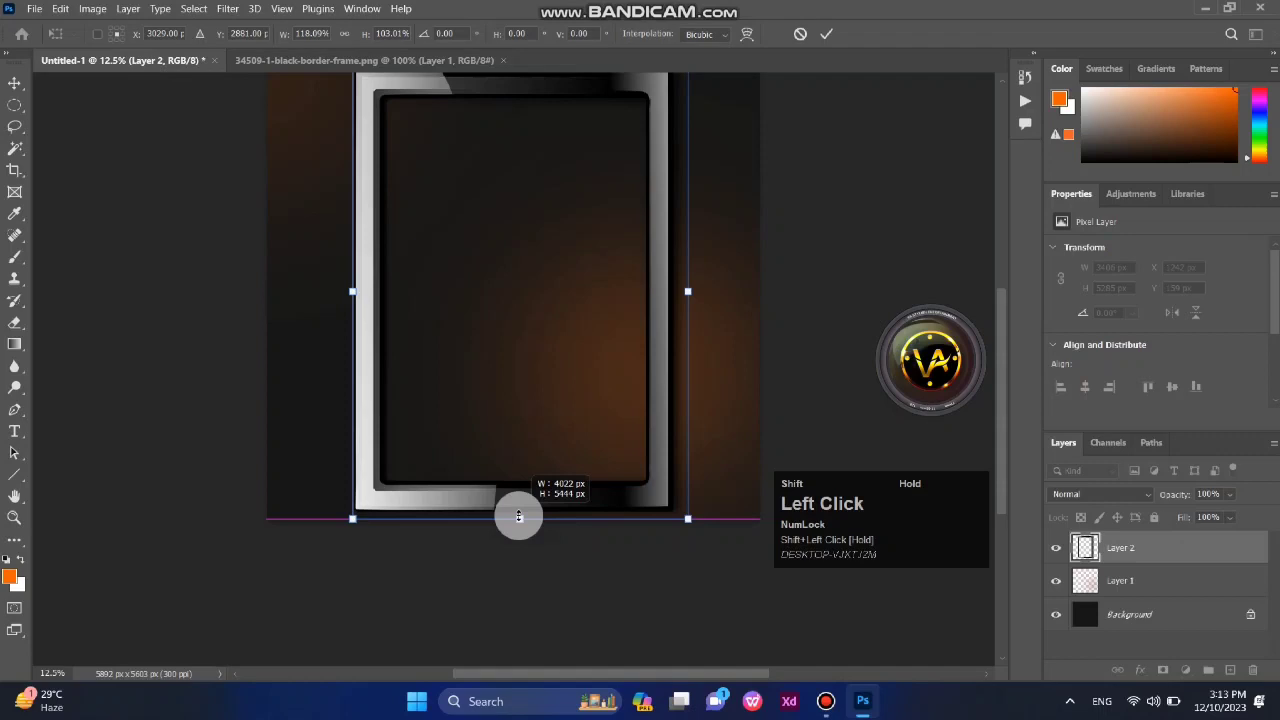
scroll("up", 3)
key("shift+Up")
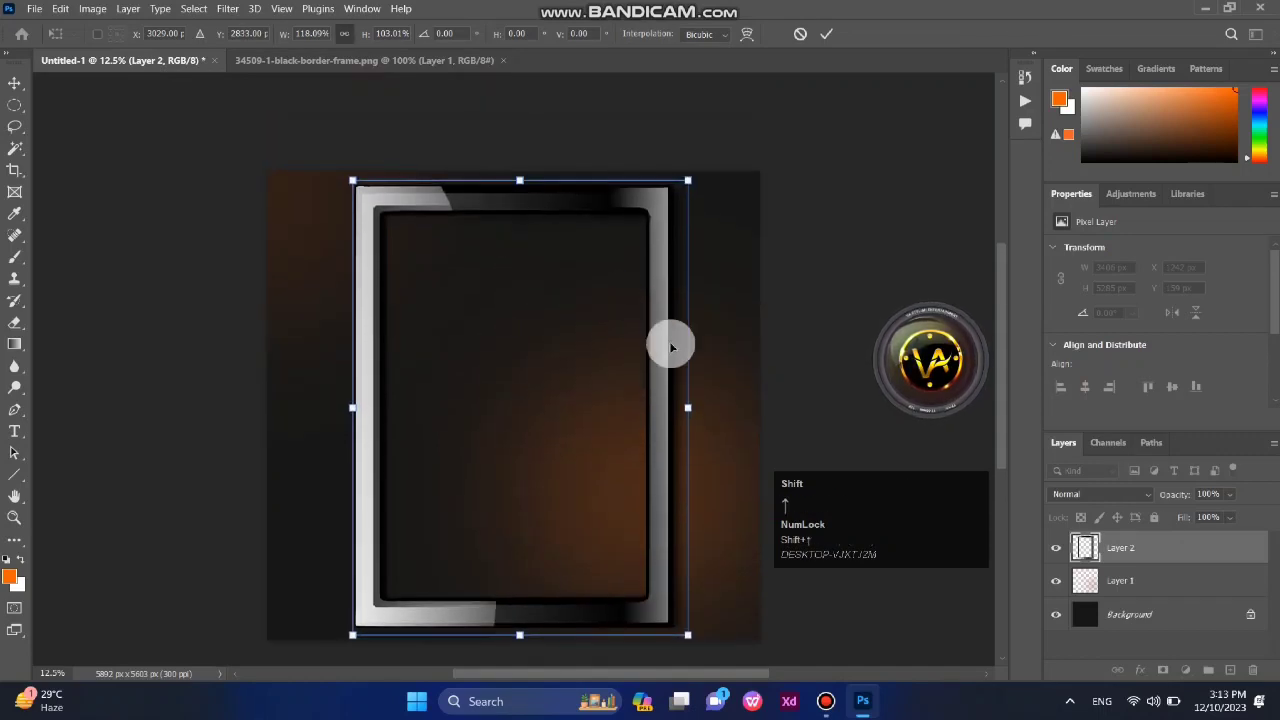
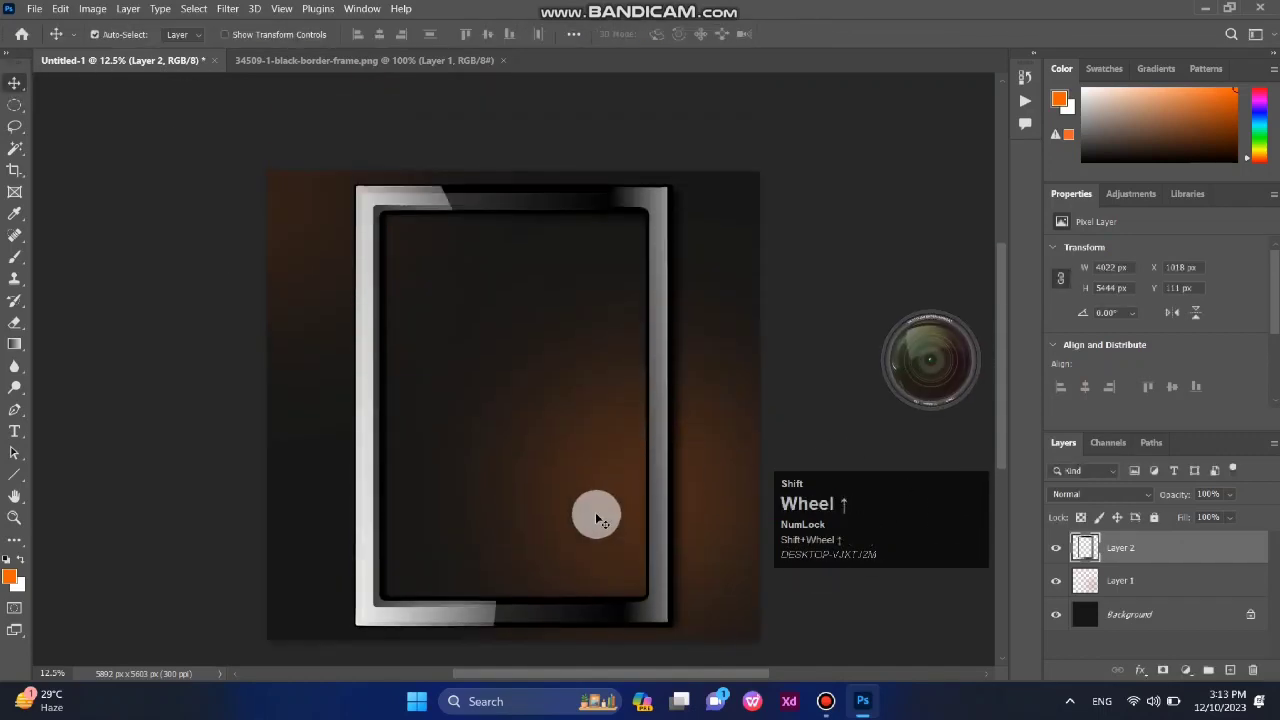
scroll("up", 3)
scroll("down", 3)
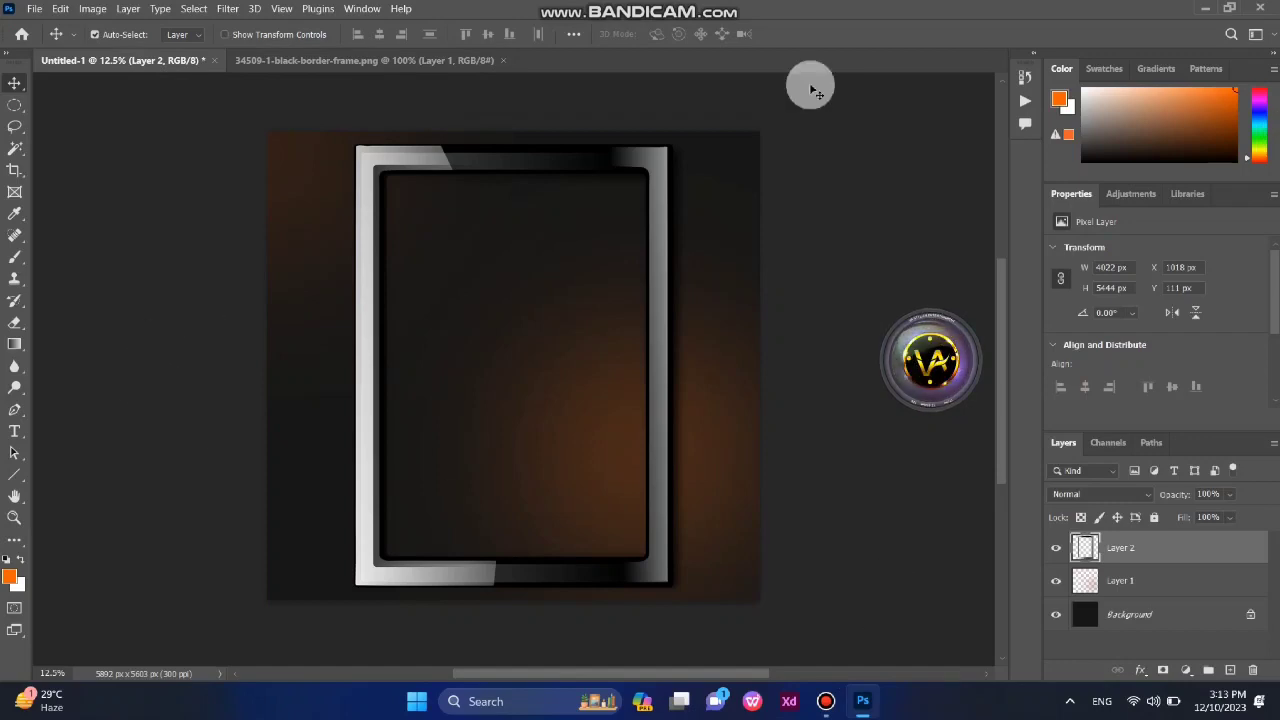
Locate and load the Yellow Flower clipart file.
left_click(45, 23)
scroll("down", 3)
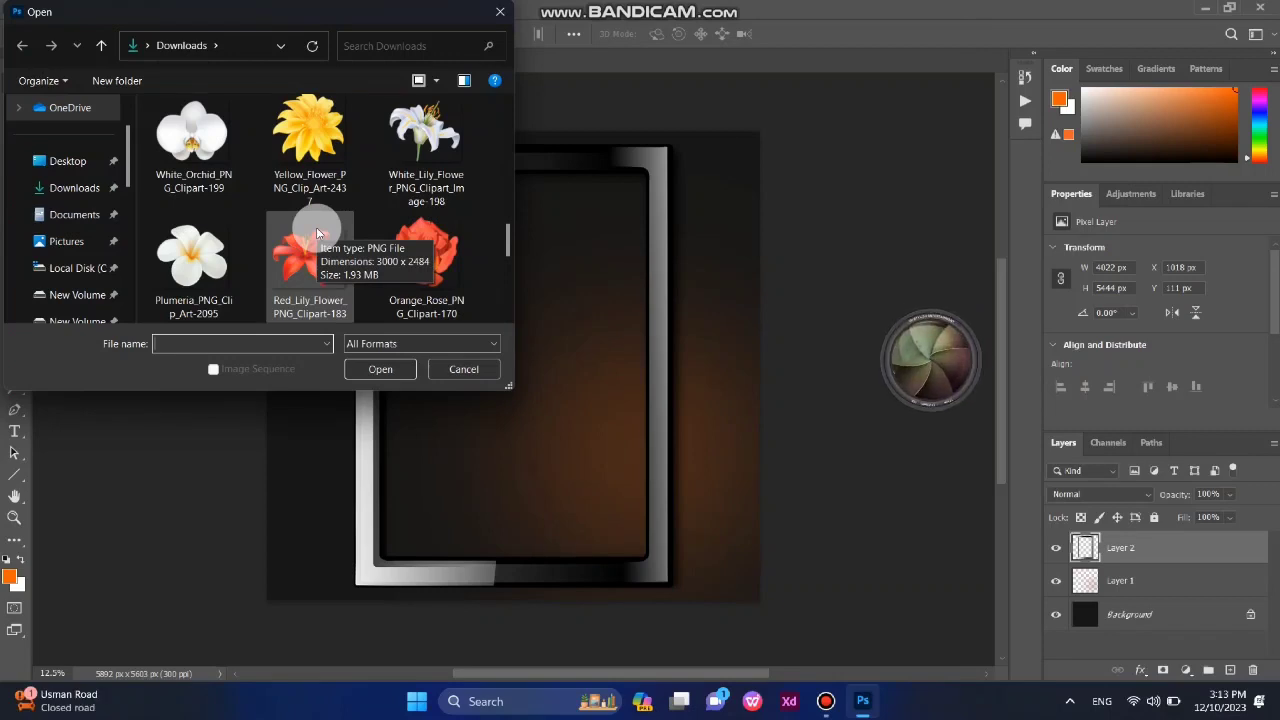
scroll("down", 3)
scroll("up", 3)
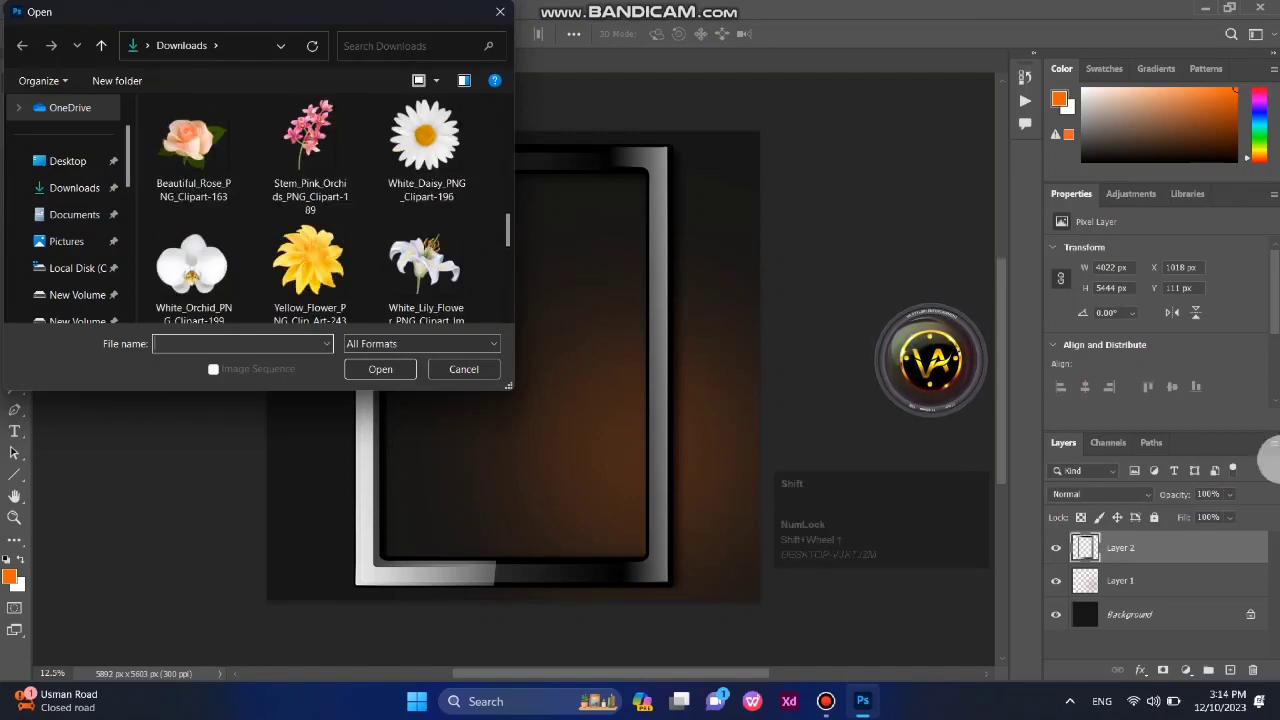
scroll("up", 3)
scroll("down", 3)
left_click(339, 246)
left_click(165, 69)
Copy the whole flower image and paste it into the design as Layer 3.
key("ctrl+shift+a")
key("ctrl+shift+c")
key("ctrl+shift+c")
left_click(139, 75)
key("ctrl+shift+v")
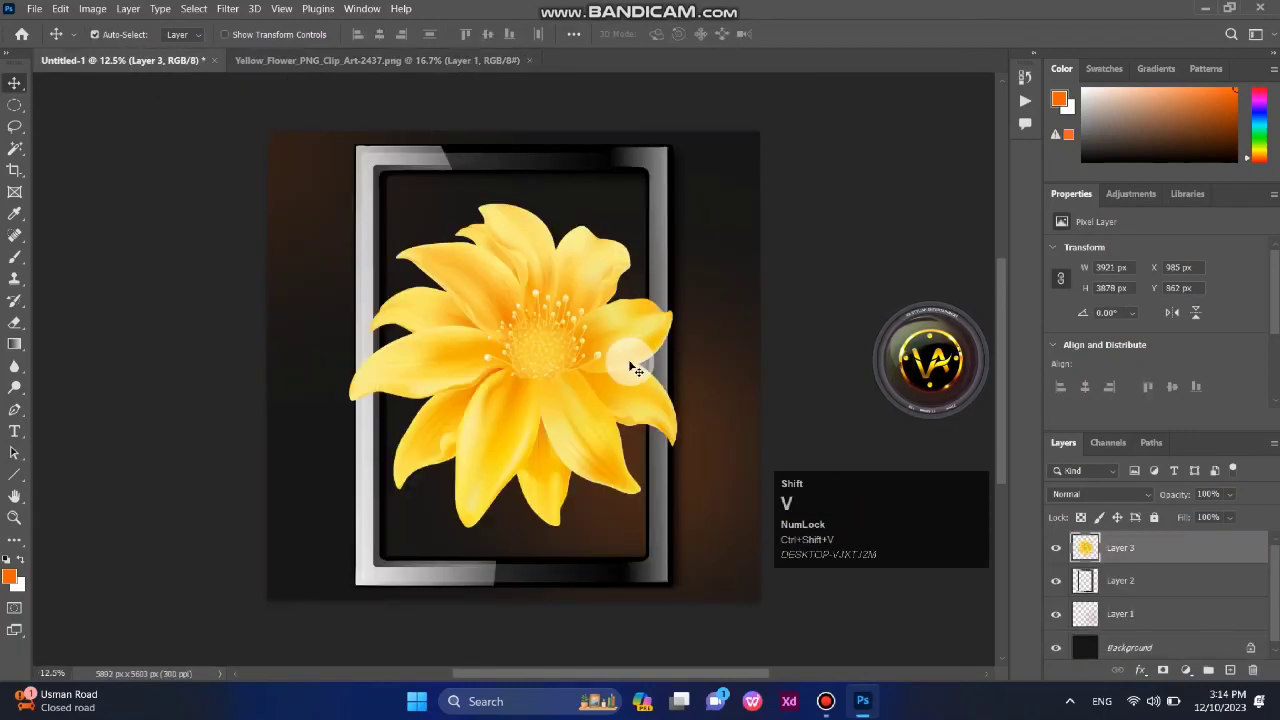
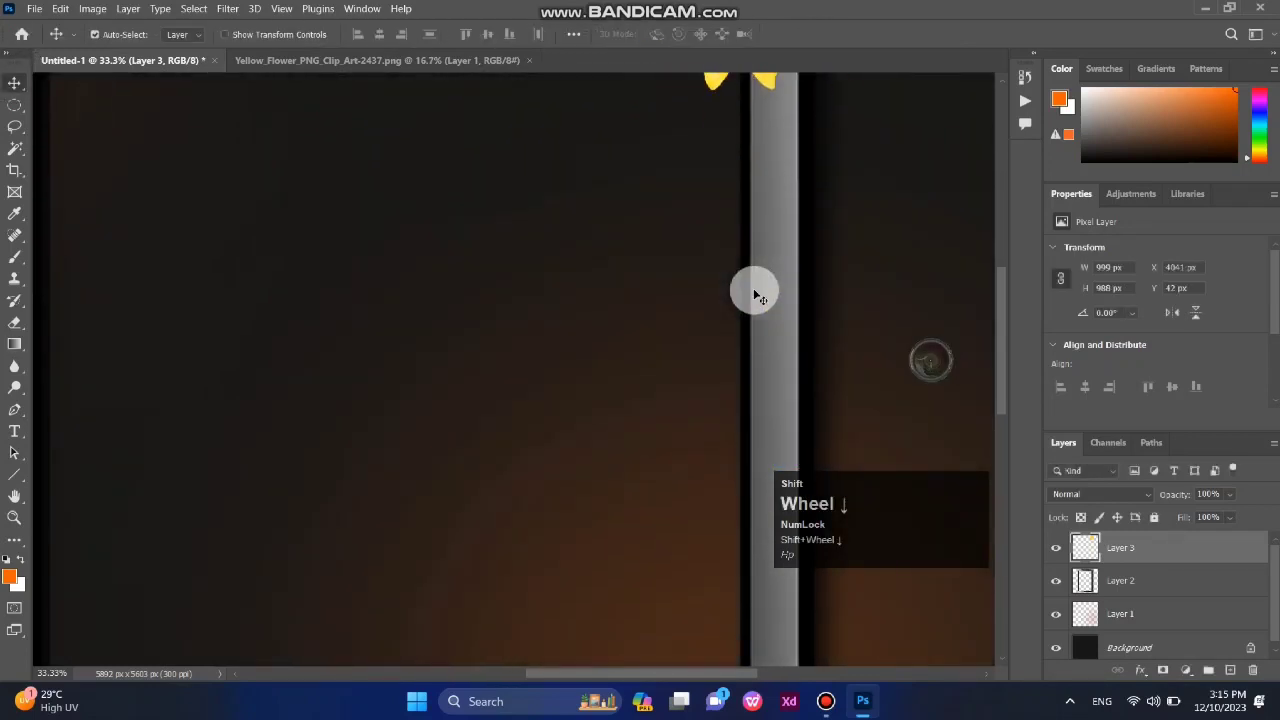
Scale the yellow flower down and perch it on the frame's top-right corner.
type("hp")
scroll("down", 3)
scroll("down", 3)
scroll("up", 3)
key("-")
scroll("up", 3)
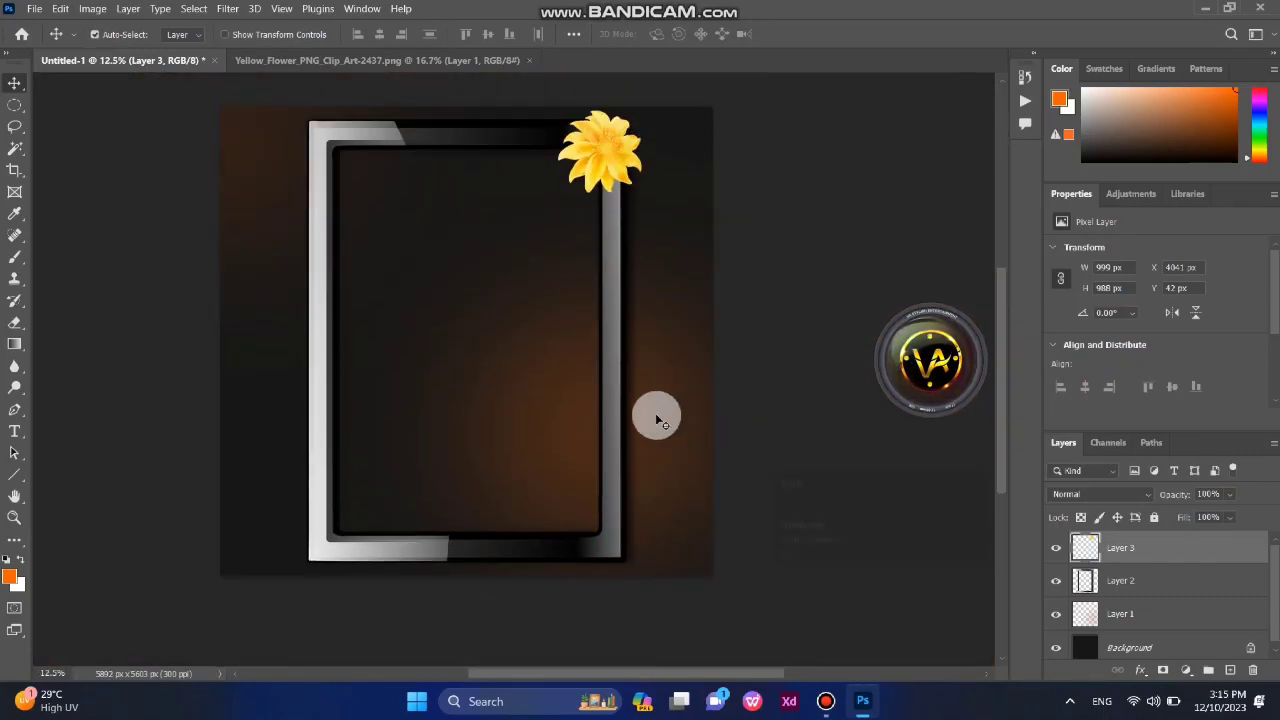
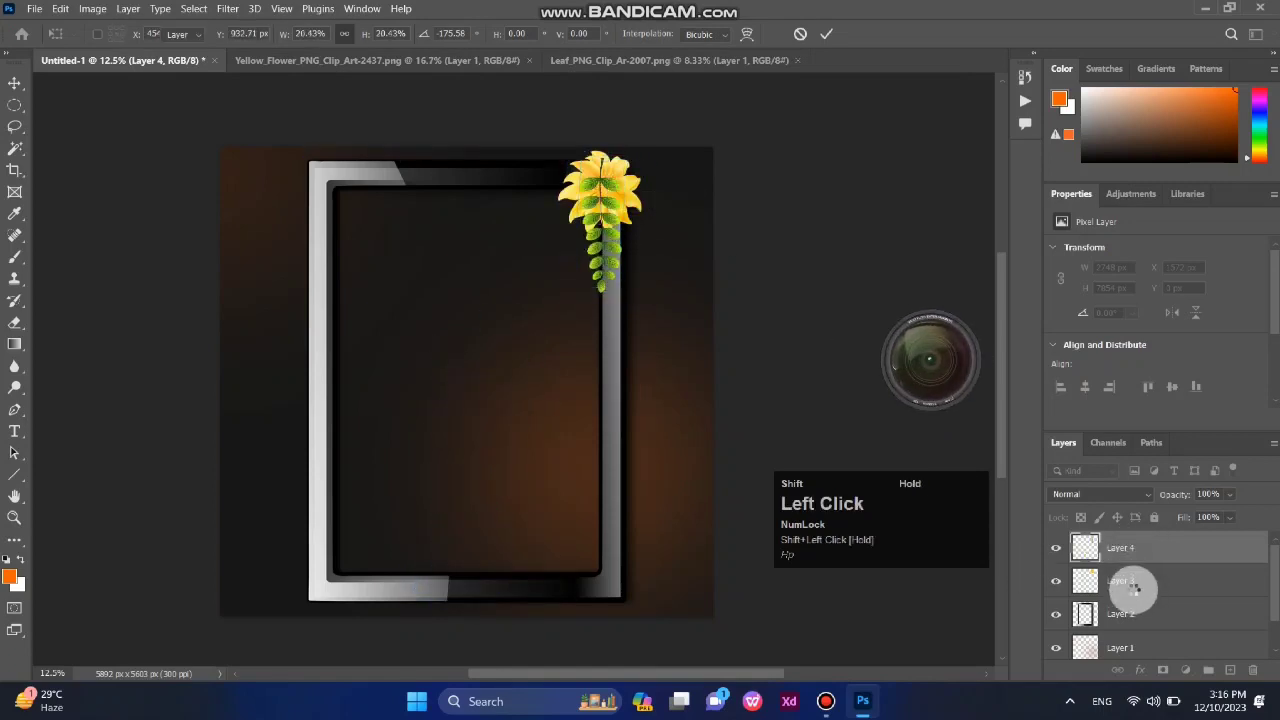
Position the green leaf vine hanging beneath the yellow flower on the right edge.
scroll("up", 3)
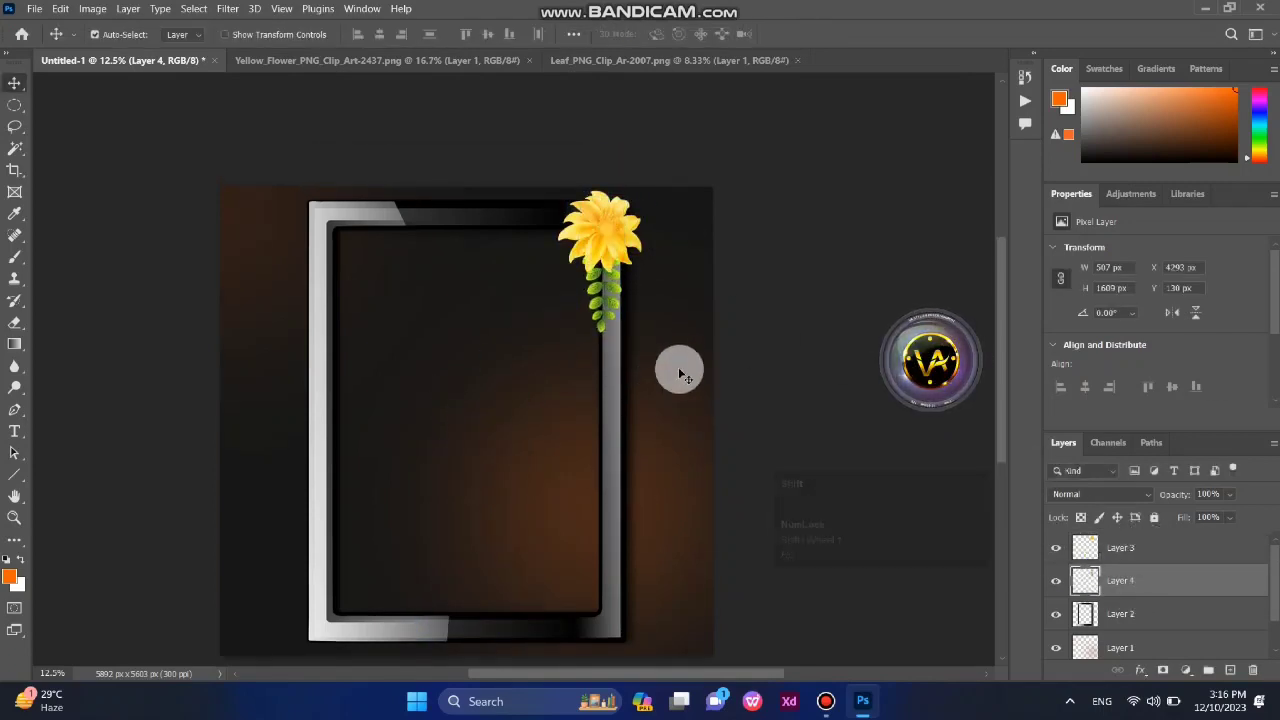
scroll("up", 3)
scroll("up", 3)
left_click_drag(720, 348, 668, 403)
key("ctrl+shift+z")
left_click(720, 336)
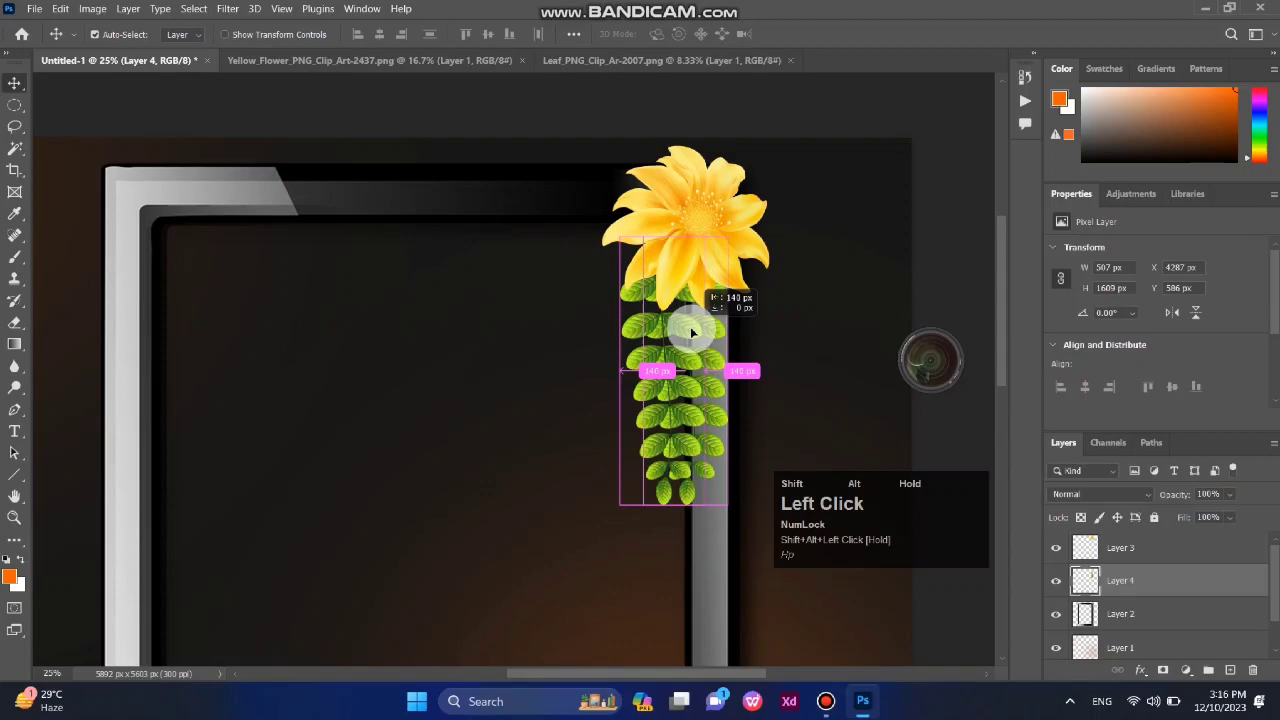
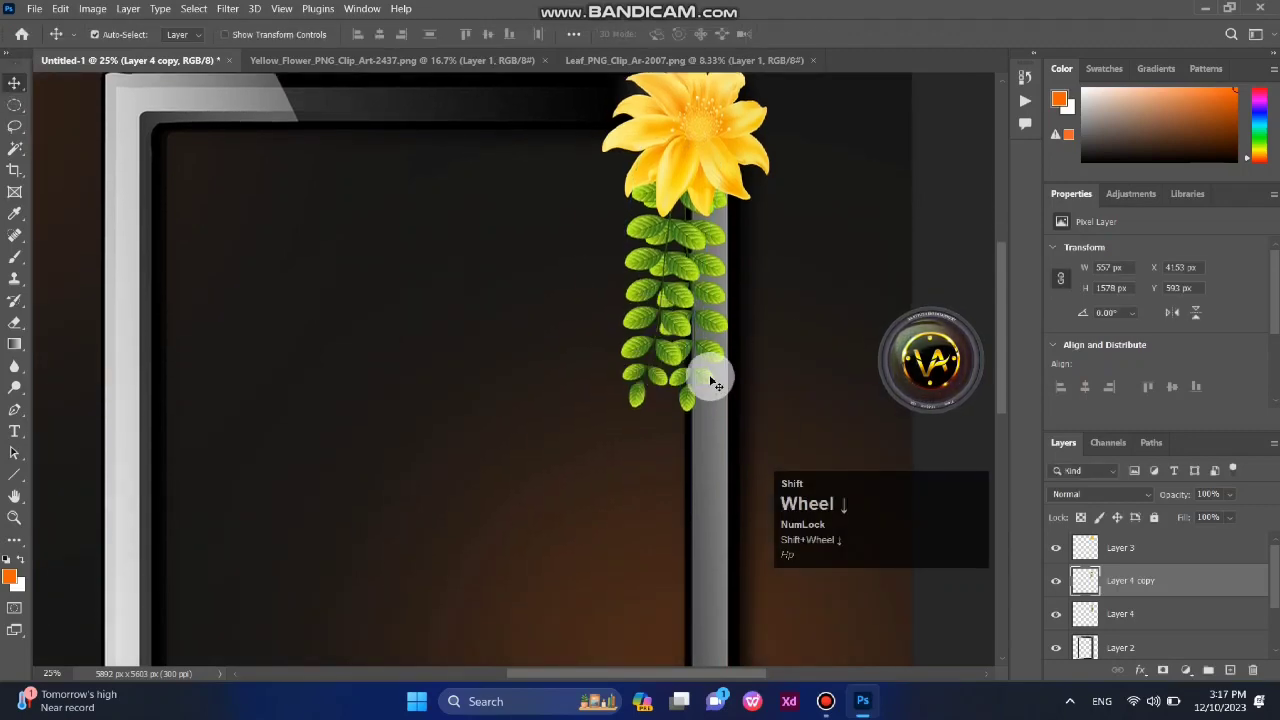
Duplicate the vine as Layer 4 copy and close the yellow flower source file.
type("hp")
scroll("up", 3)
left_click(328, 58)
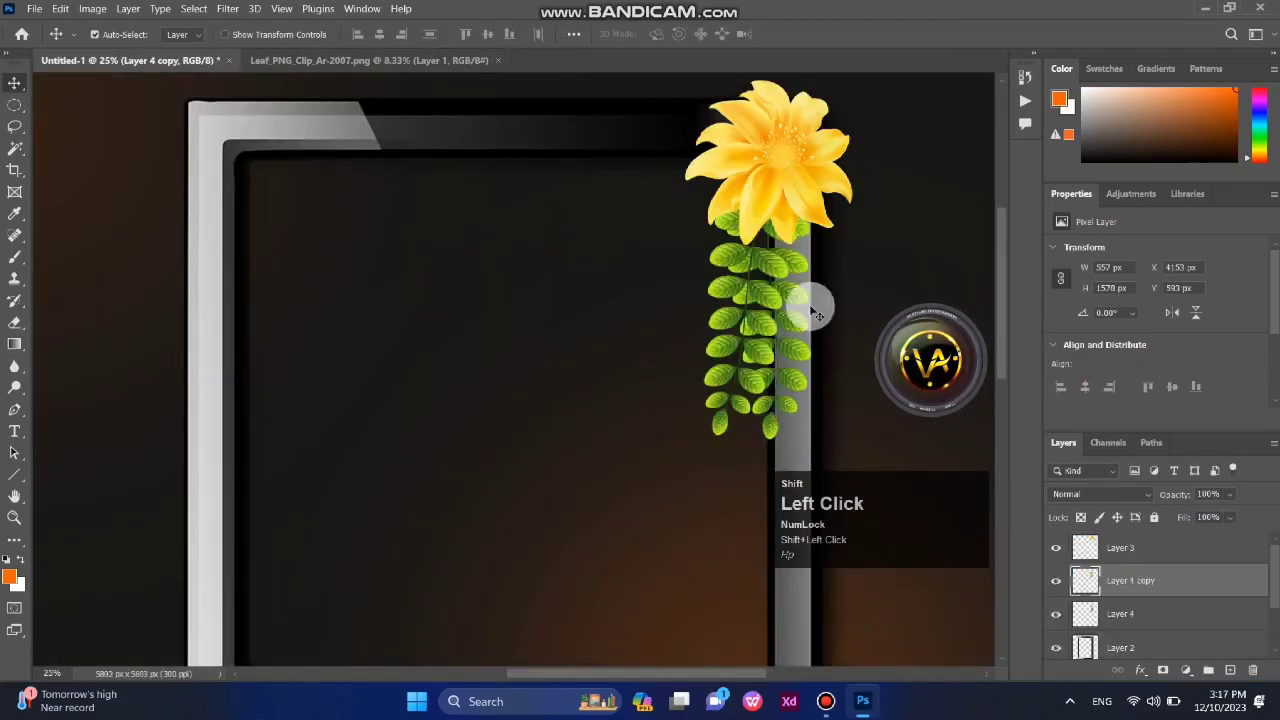
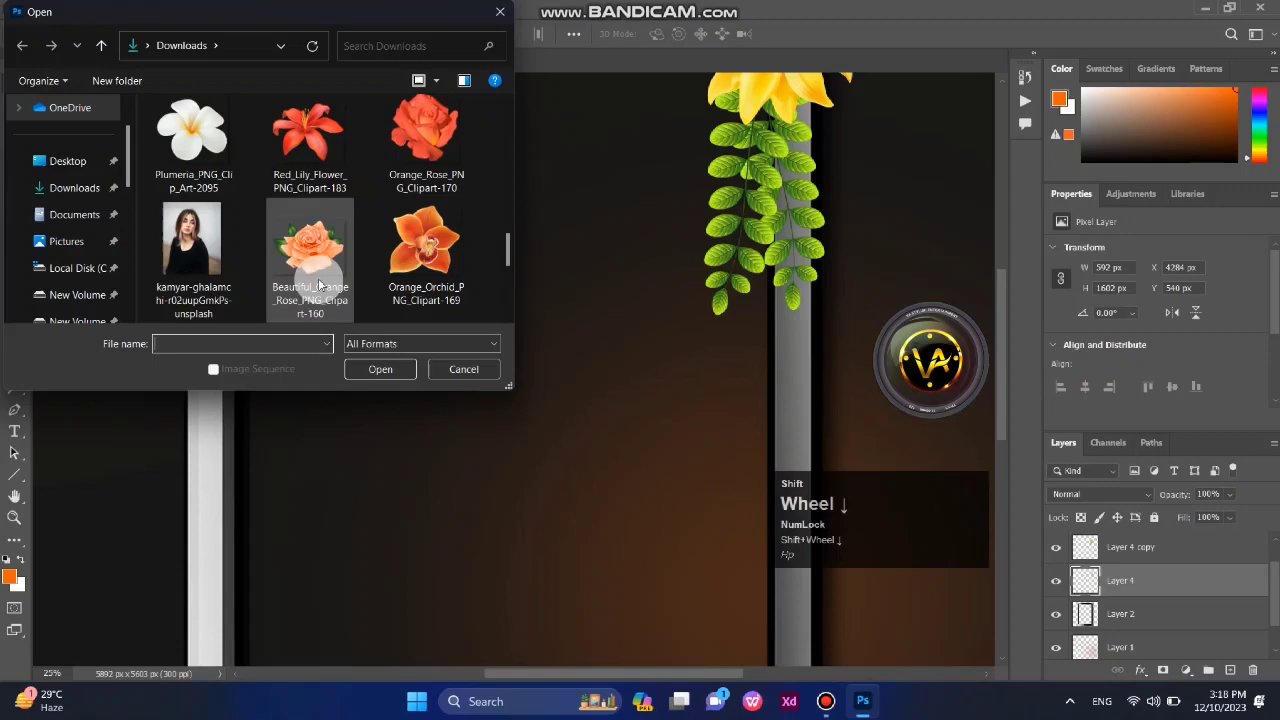
Add the orange rose and hanging pink orchids, scaled down beneath the leaf vine on the right edge.
left_click(292, 240)
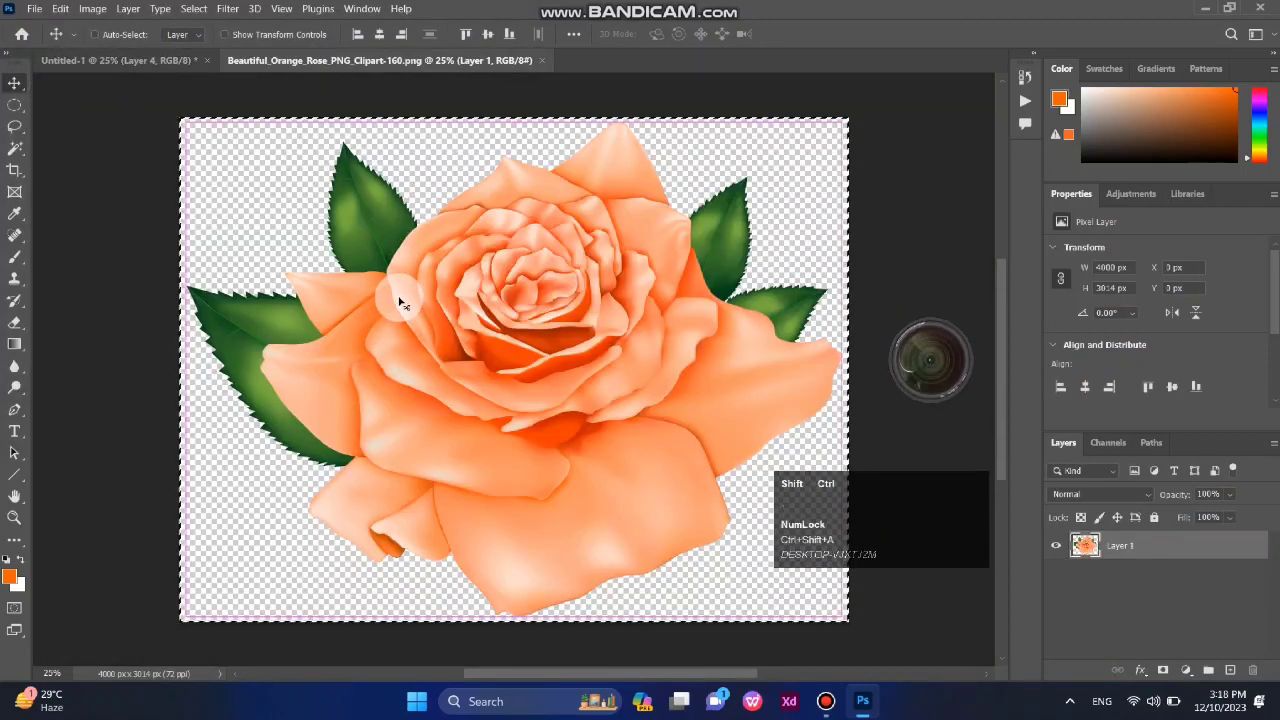
key("ctrl+shift+v")
scroll("up", 3)
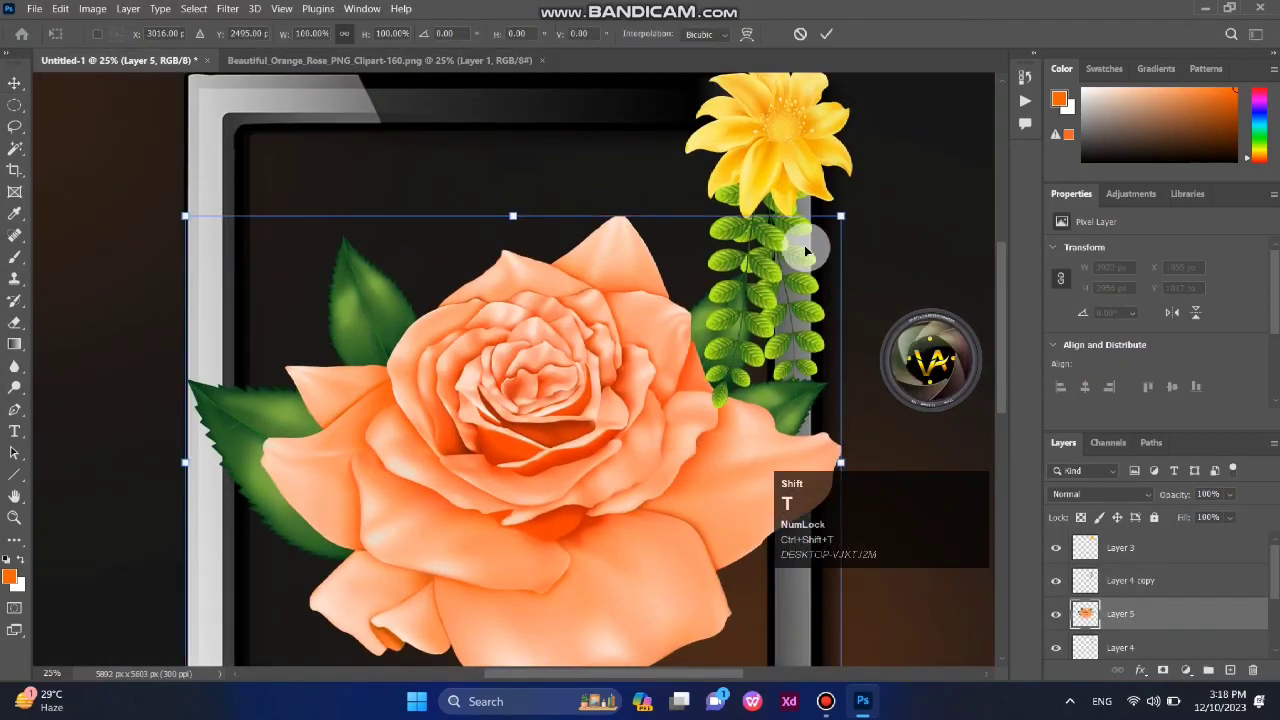
left_click_drag(649, 643, 819, 448)
scroll("up", 3)
scroll("down", 3)
scroll("up", 3)
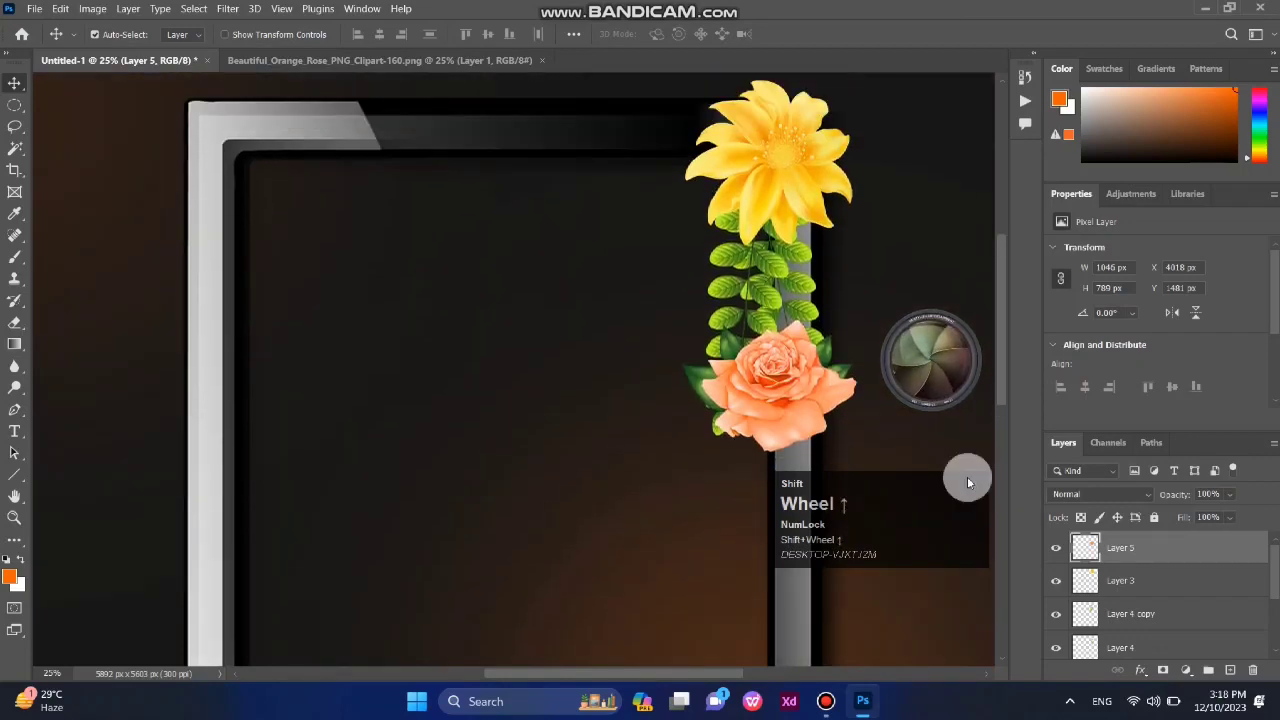
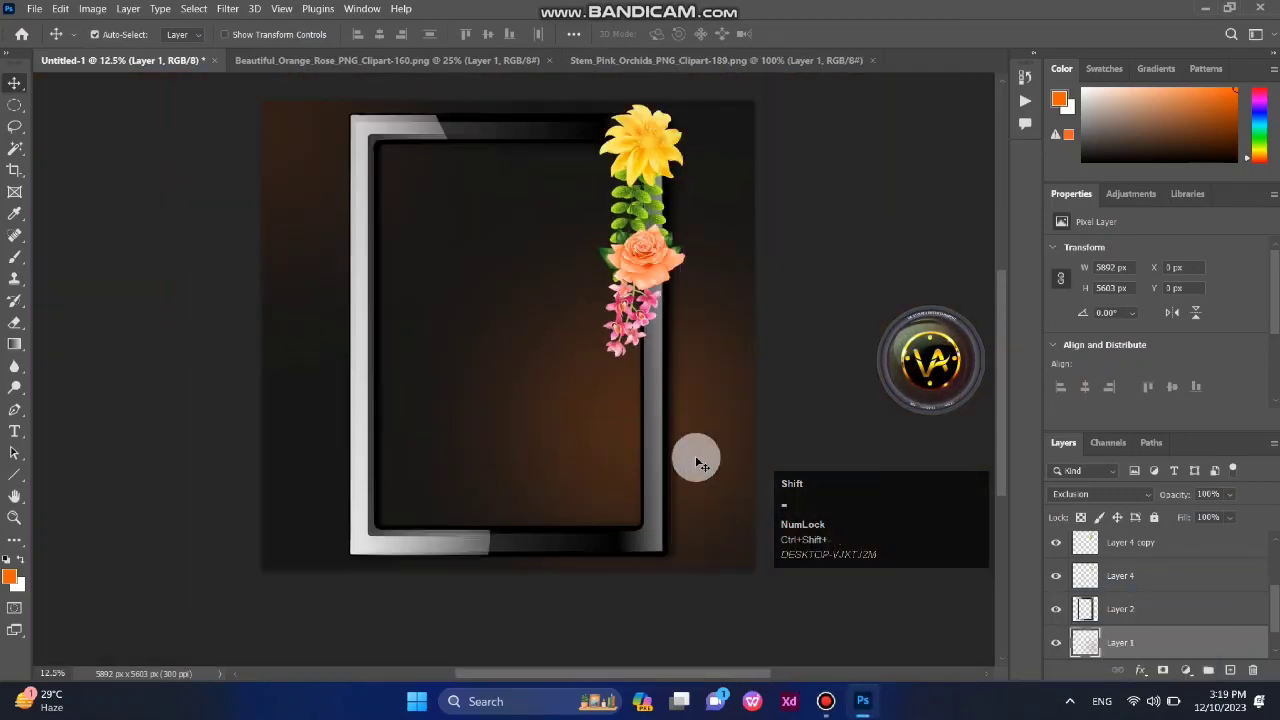
scroll("down", 3)
scroll("up", 3)
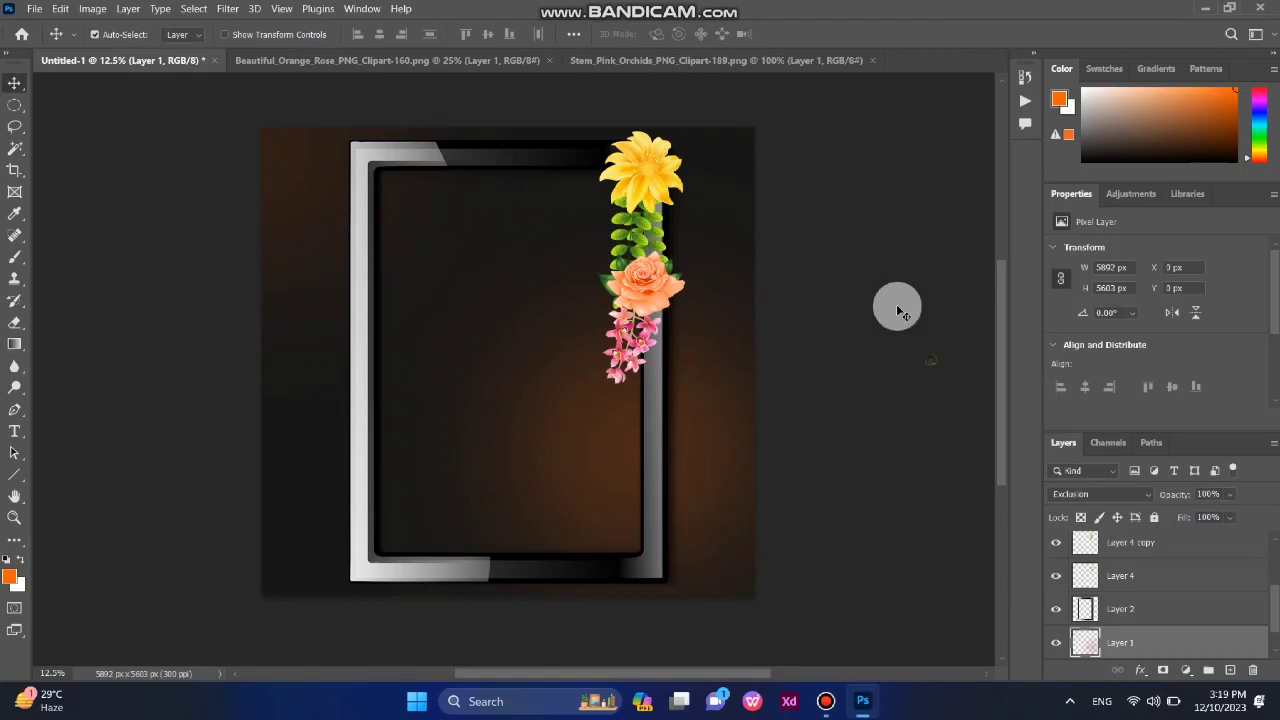
Bring in the Red Lily clipart as Layer 8 and size it at the frame's bottom-left corner.
left_click(1188, 592)
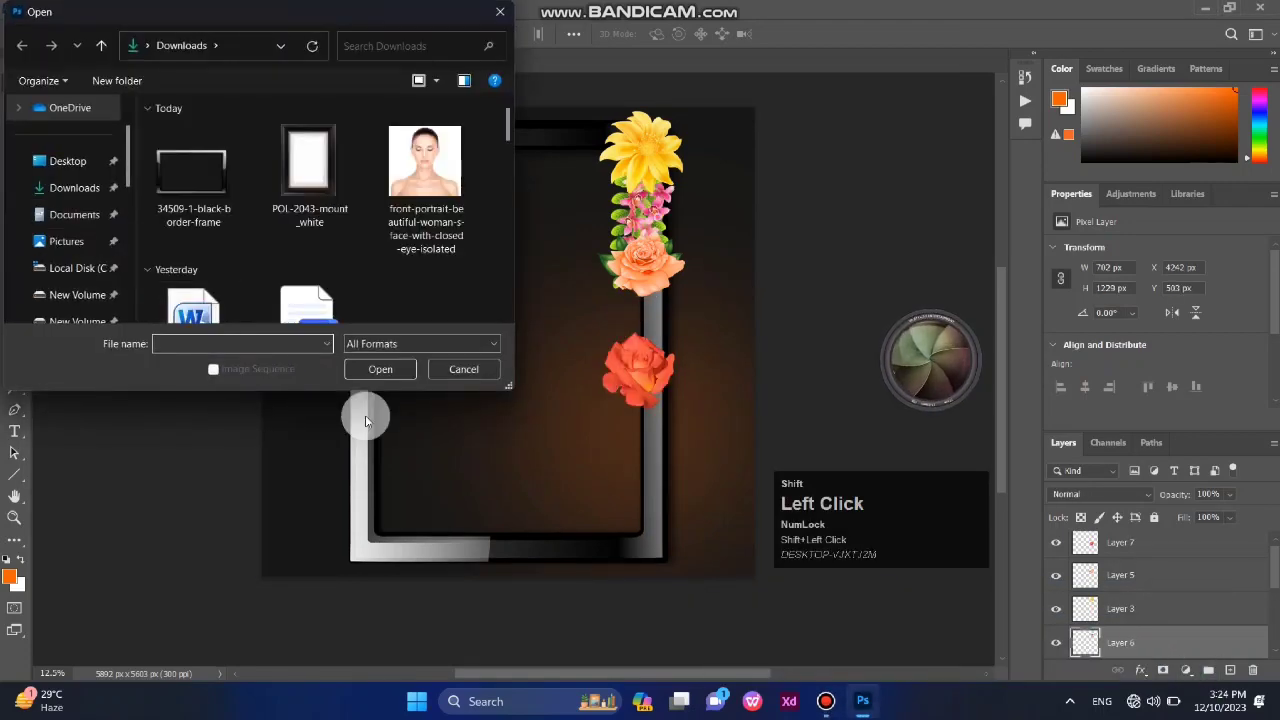
scroll("down", 3)
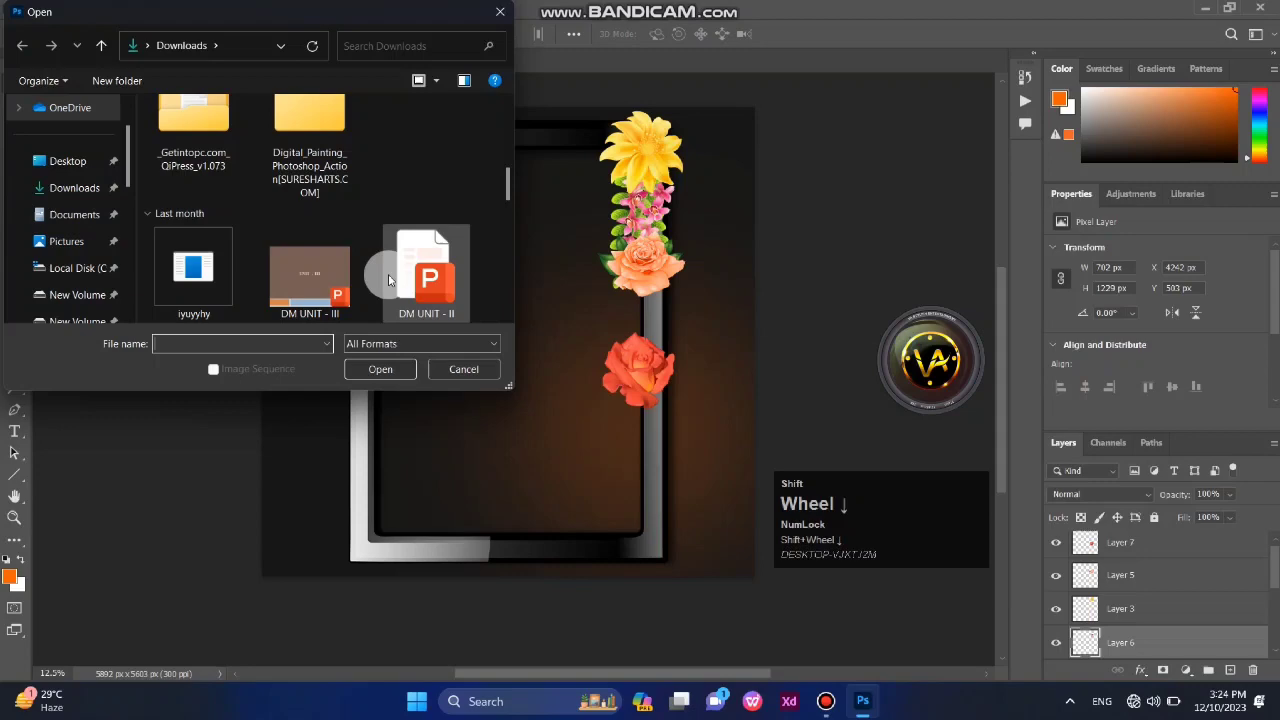
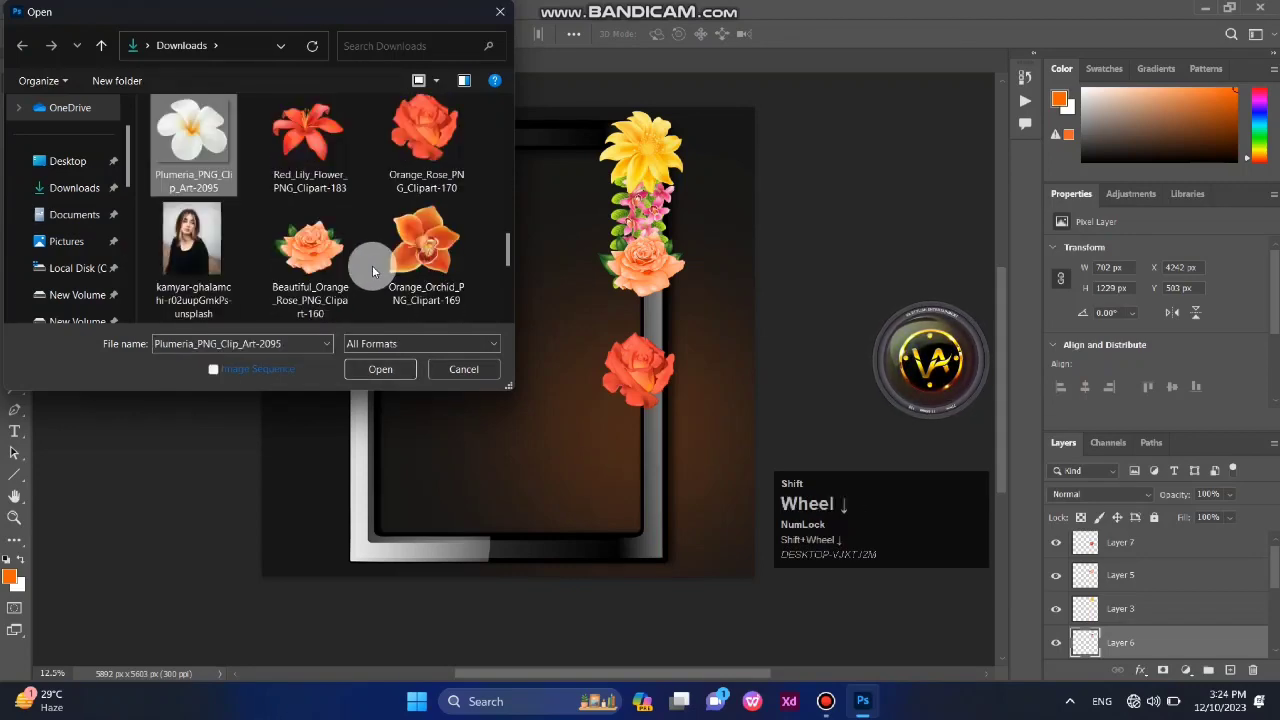
left_click(327, 149)
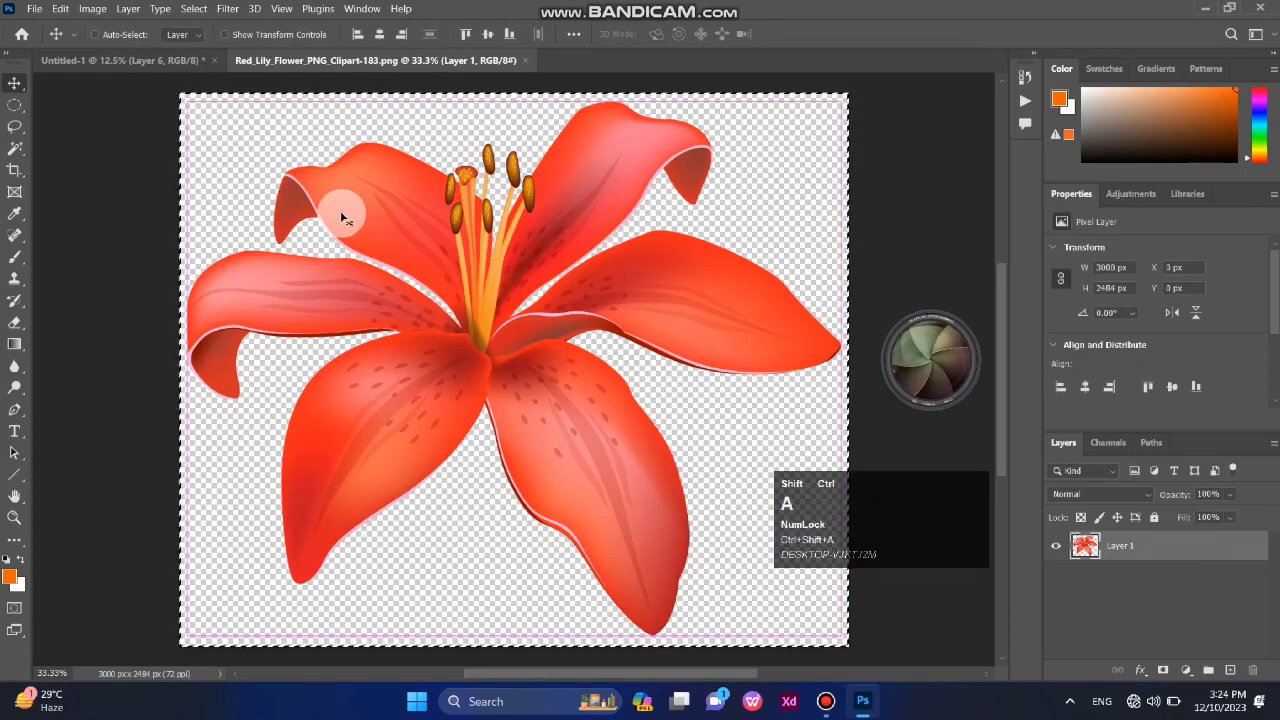
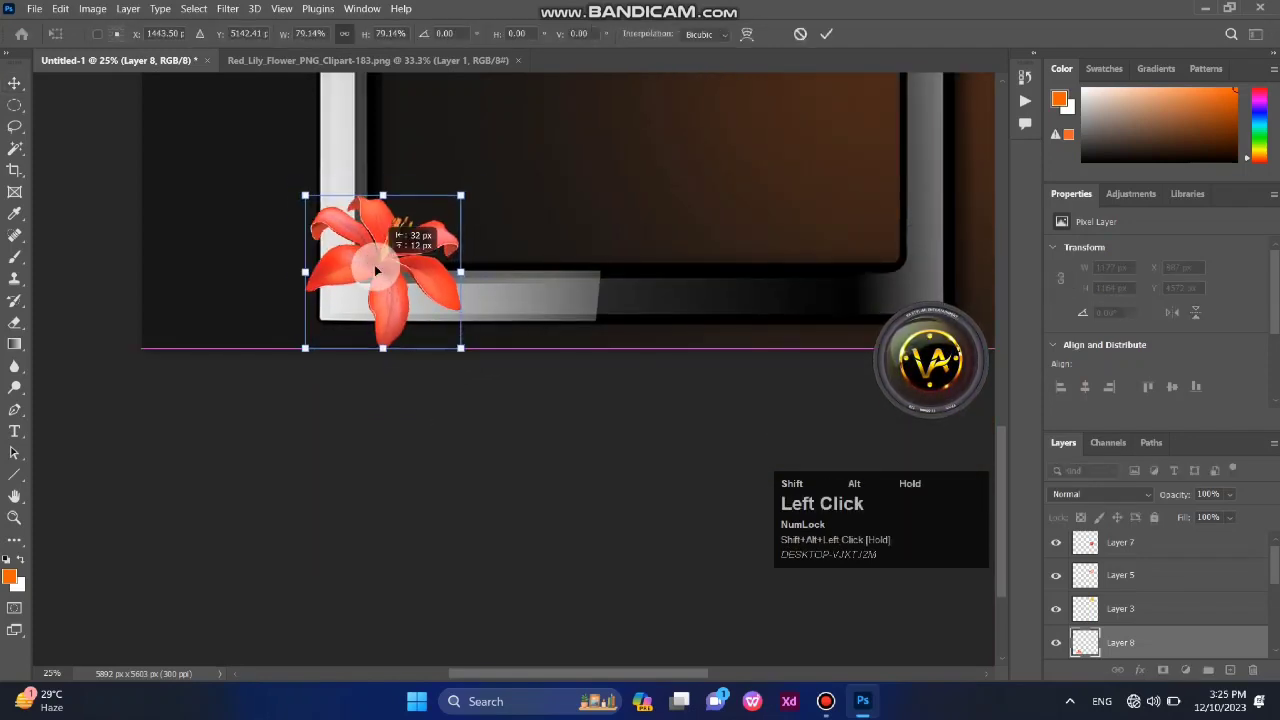
scroll("up", 3)
left_click(25, 89)
scroll("up", 3)
scroll("up", 3)
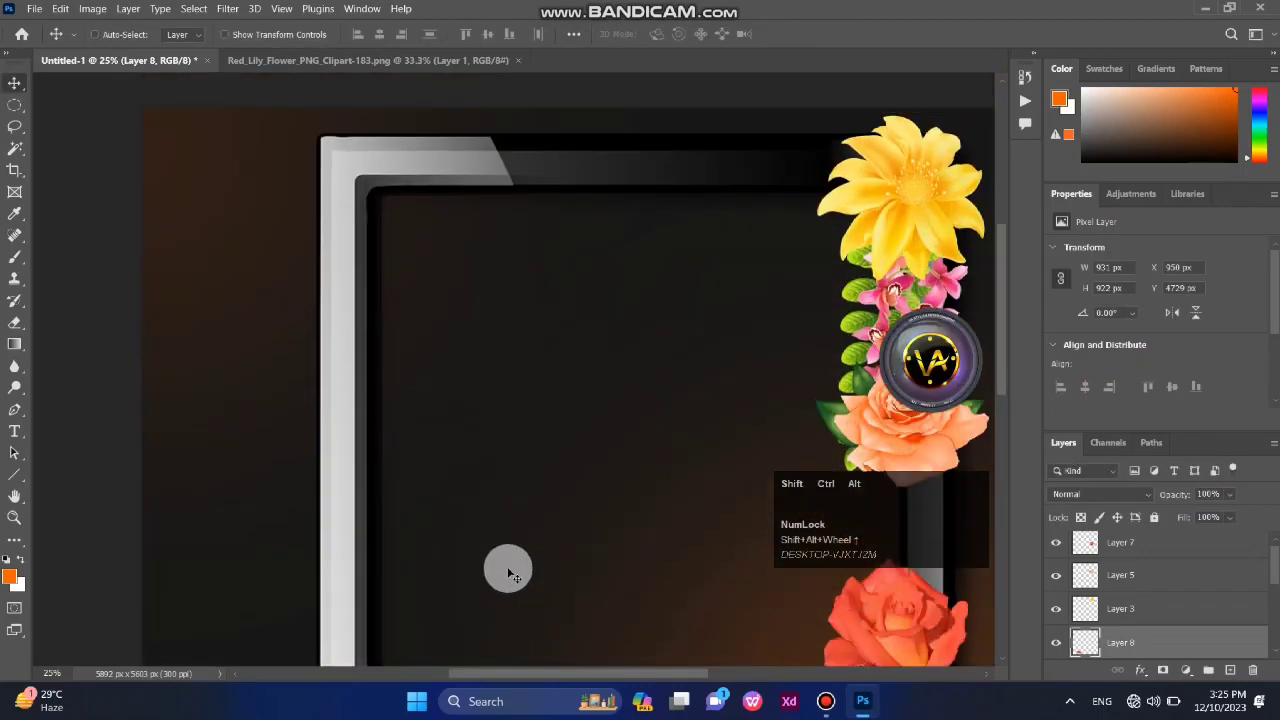
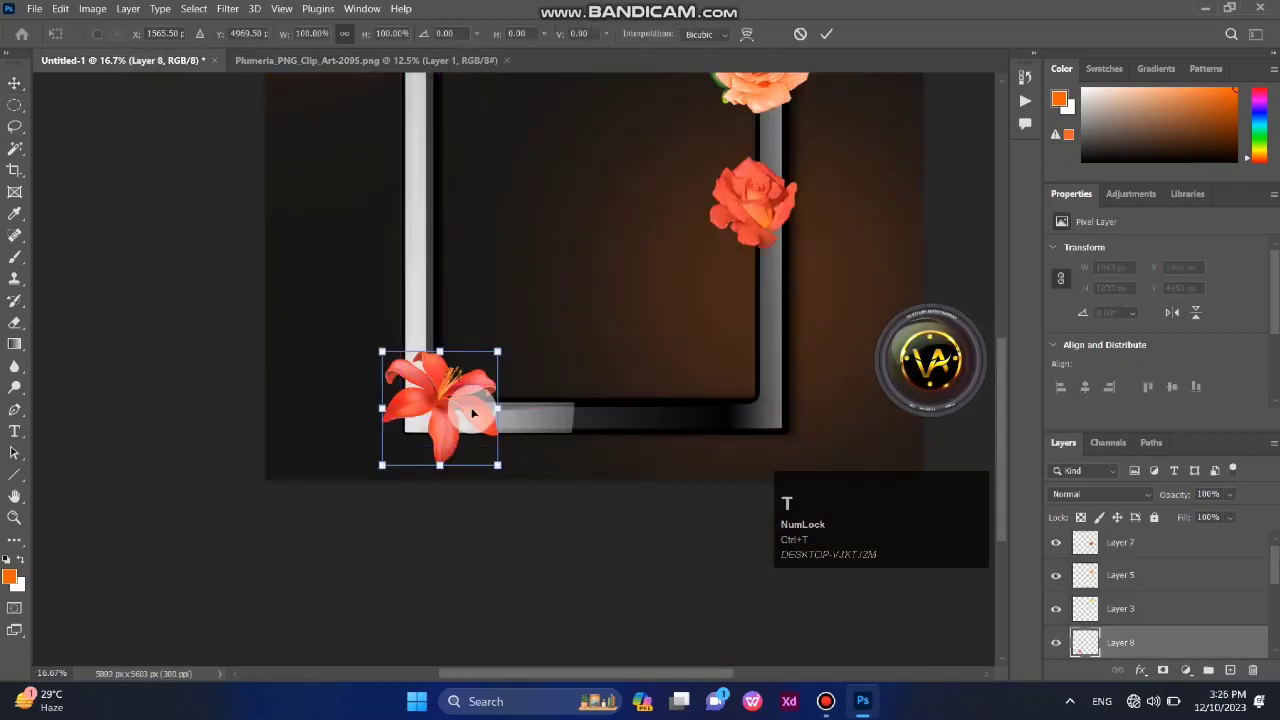
Commit the red lily's new size and position at bottom-left.
key("ctrl+v")
scroll("up", 3)
left_click(26, 106)
key("ctrl+t")
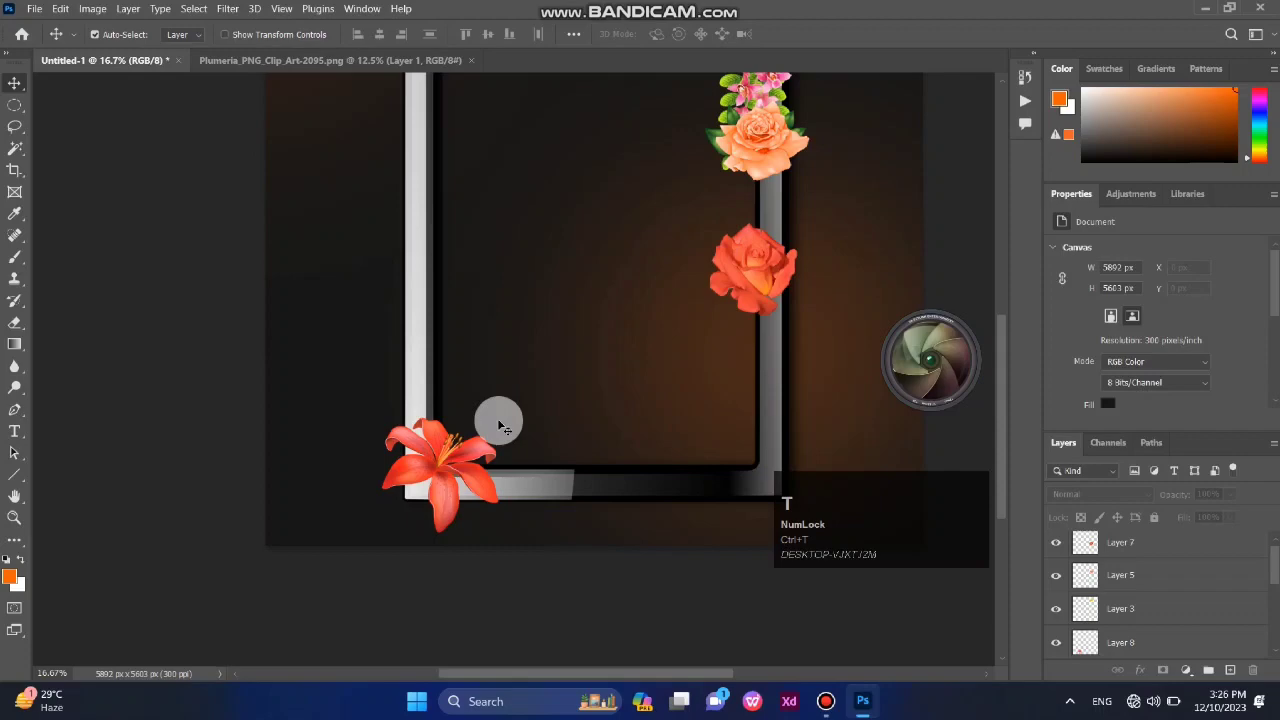
Place the white plumeria at bottom-right and the white daisy at top-left.
left_click(311, 60)
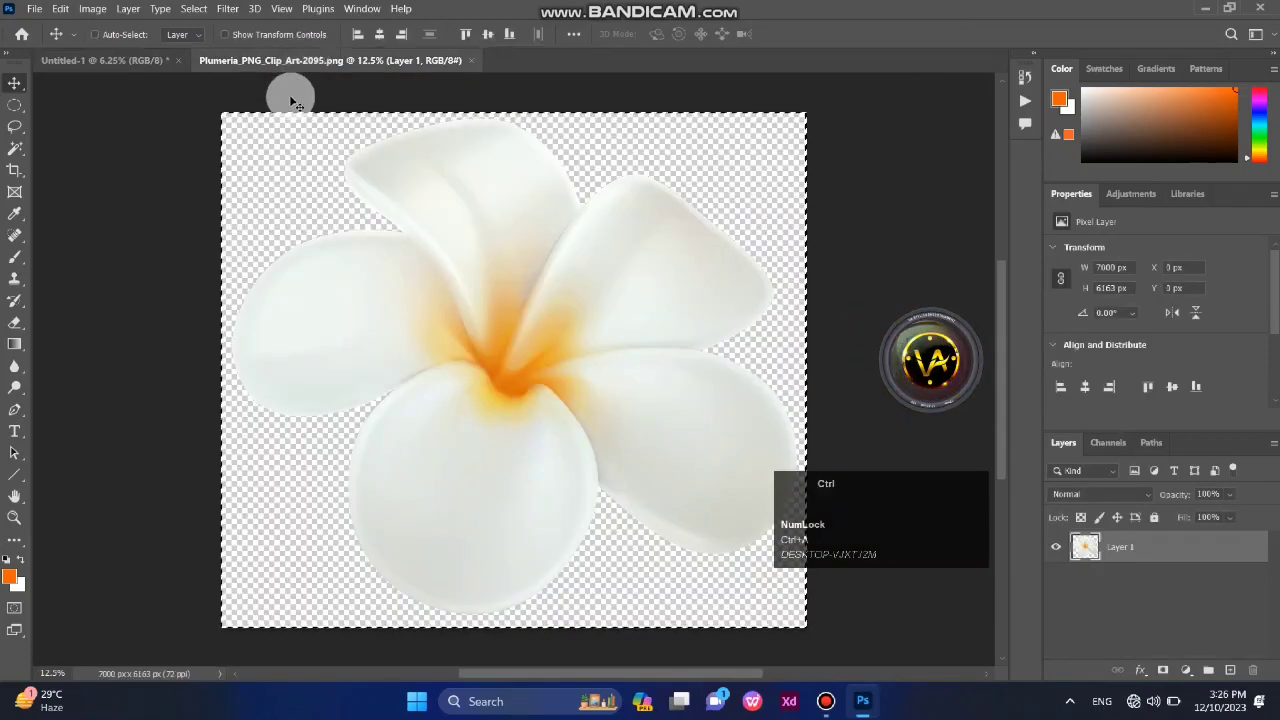
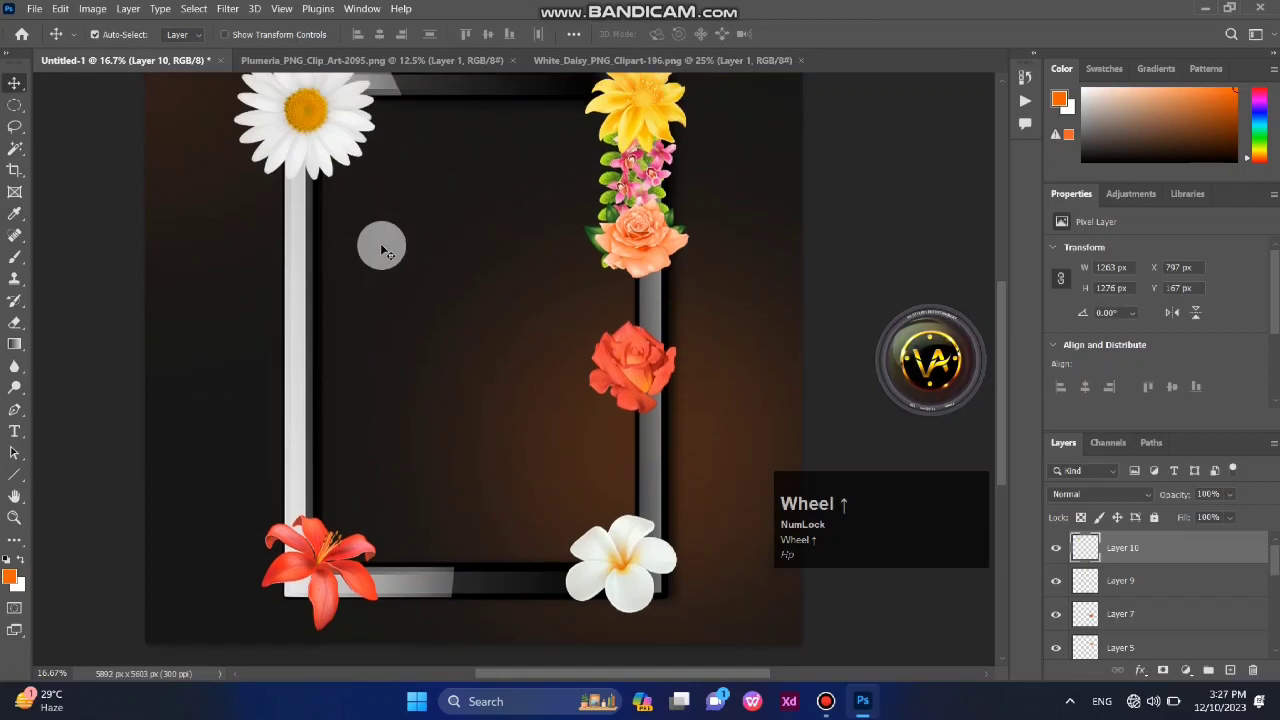
scroll("up", 3)
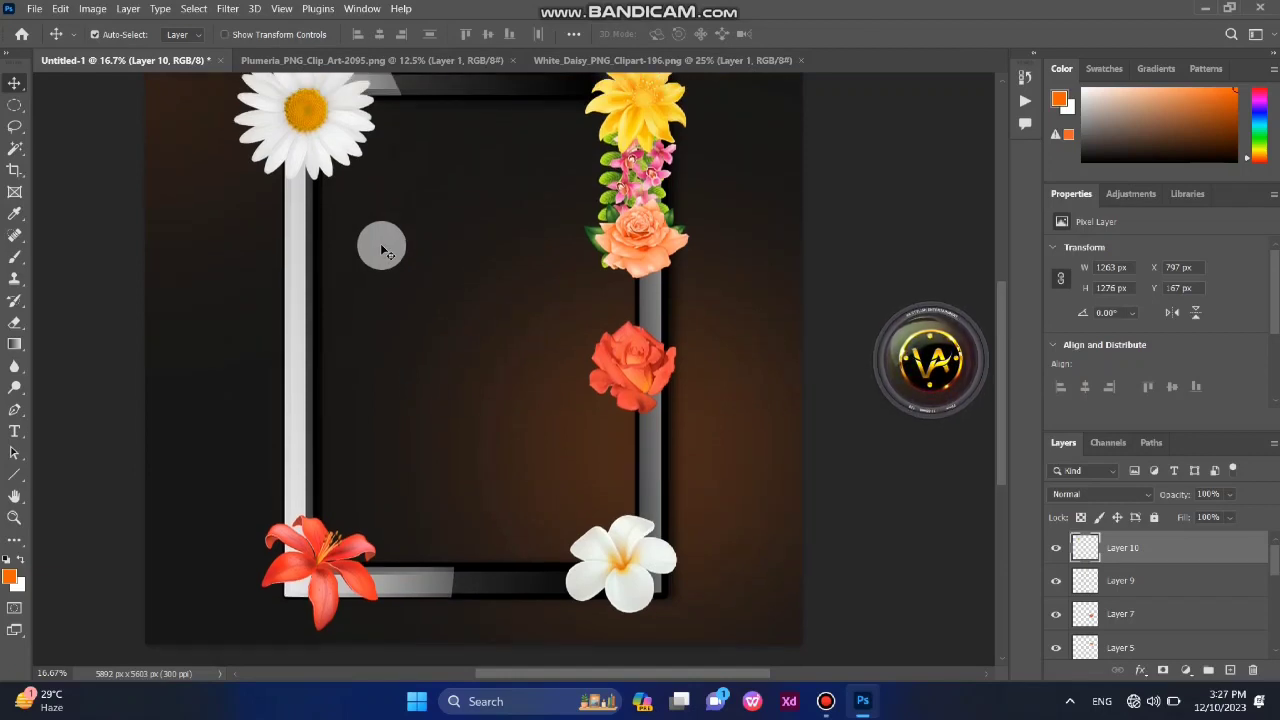
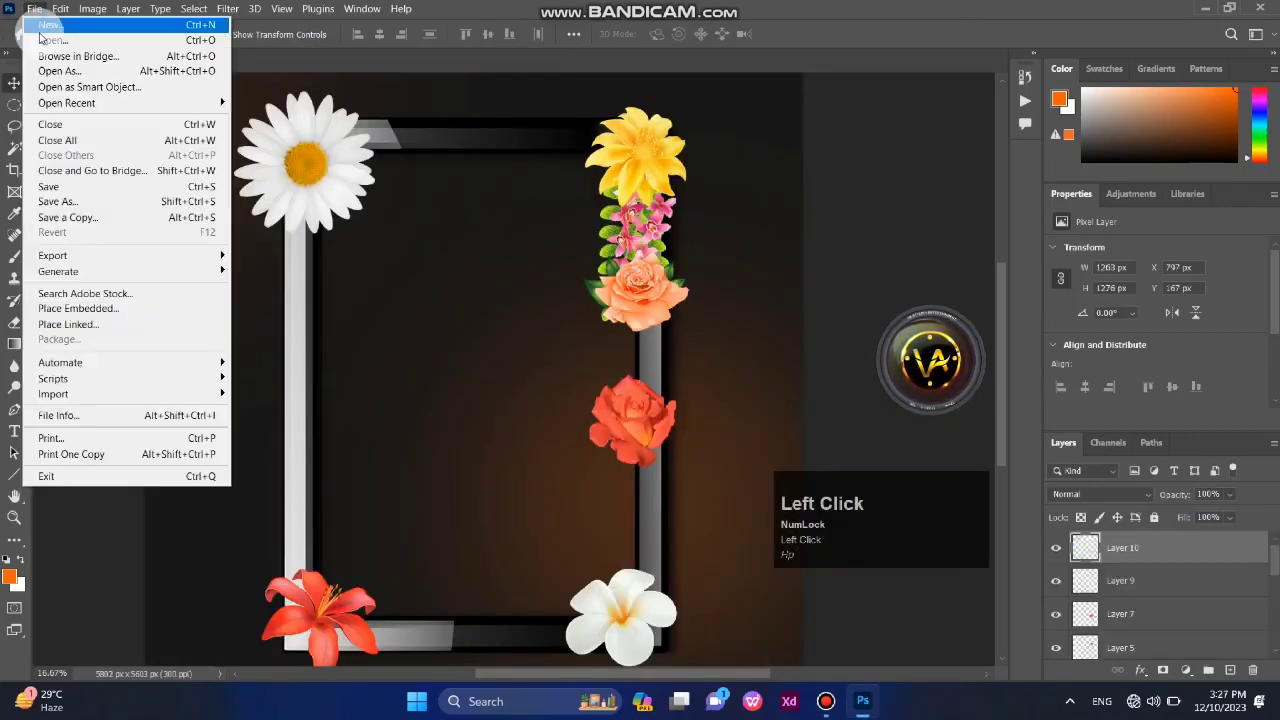
Load the Orange Orchid clipart and copy its whole image for the frame's left edge.
scroll("down", 3)
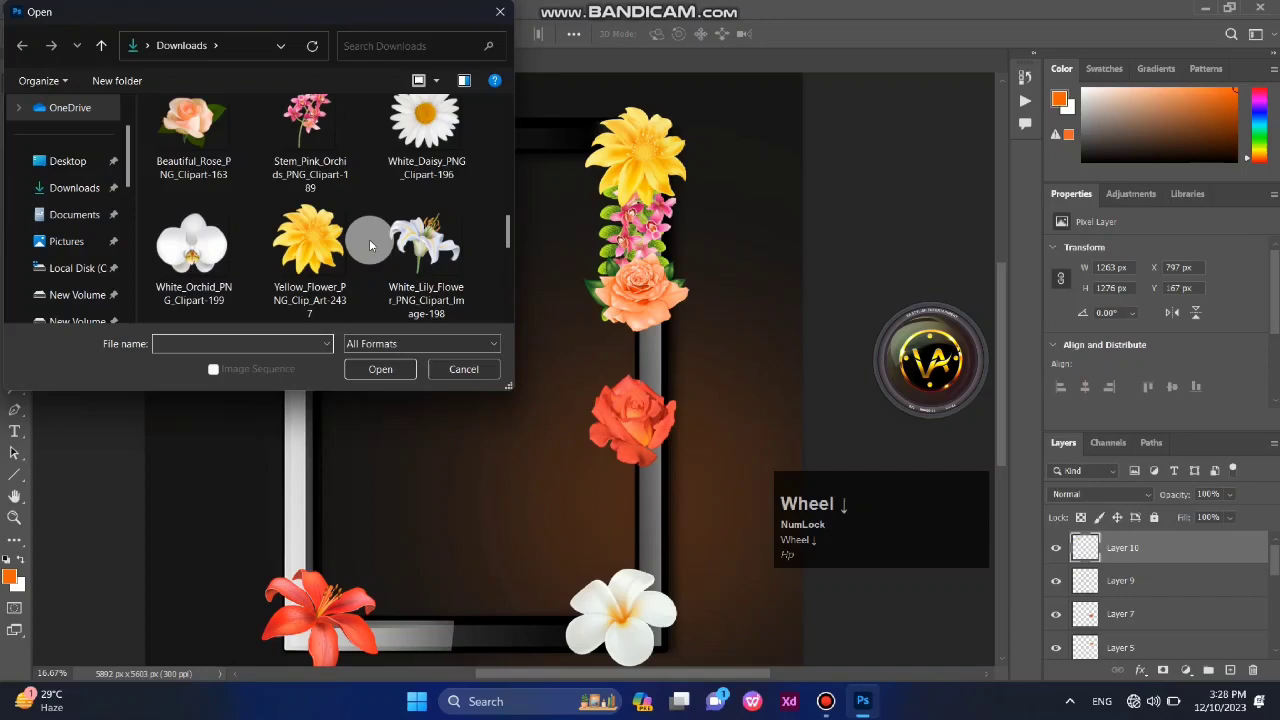
scroll("down", 3)
left_click(403, 126)
scroll("down", 3)
key("ctrl+a")
key("ctrl+c")
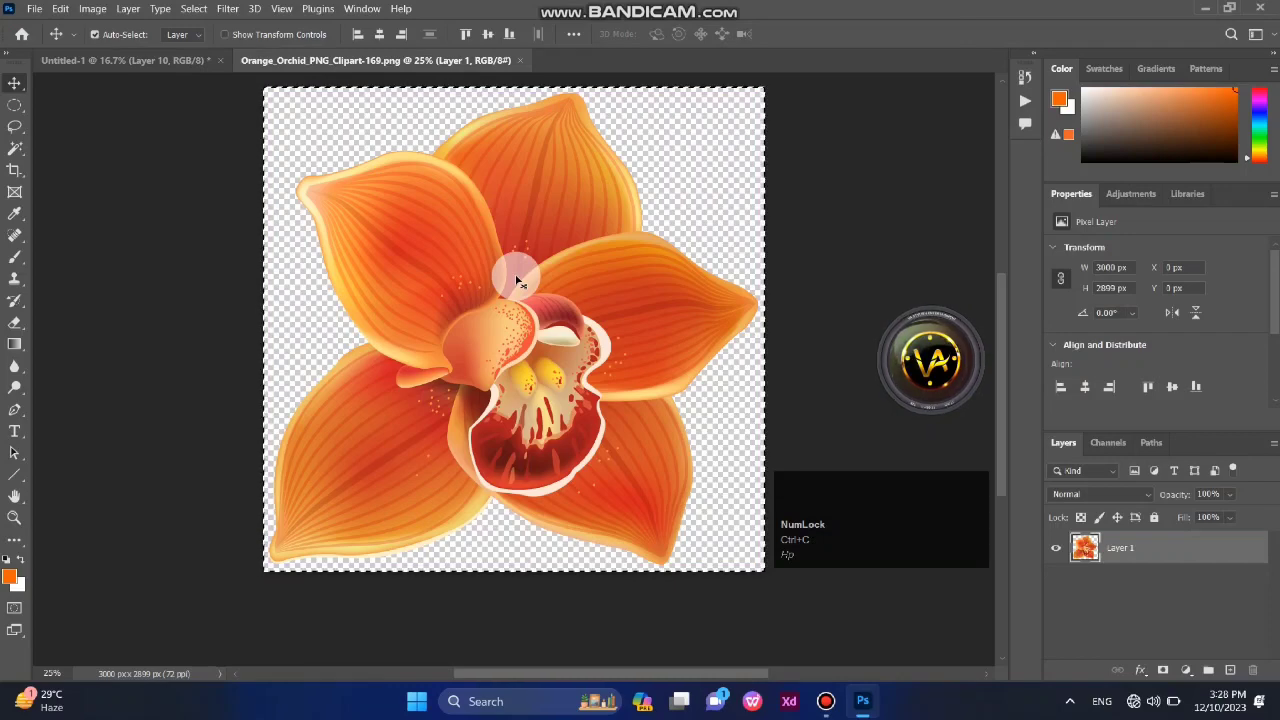
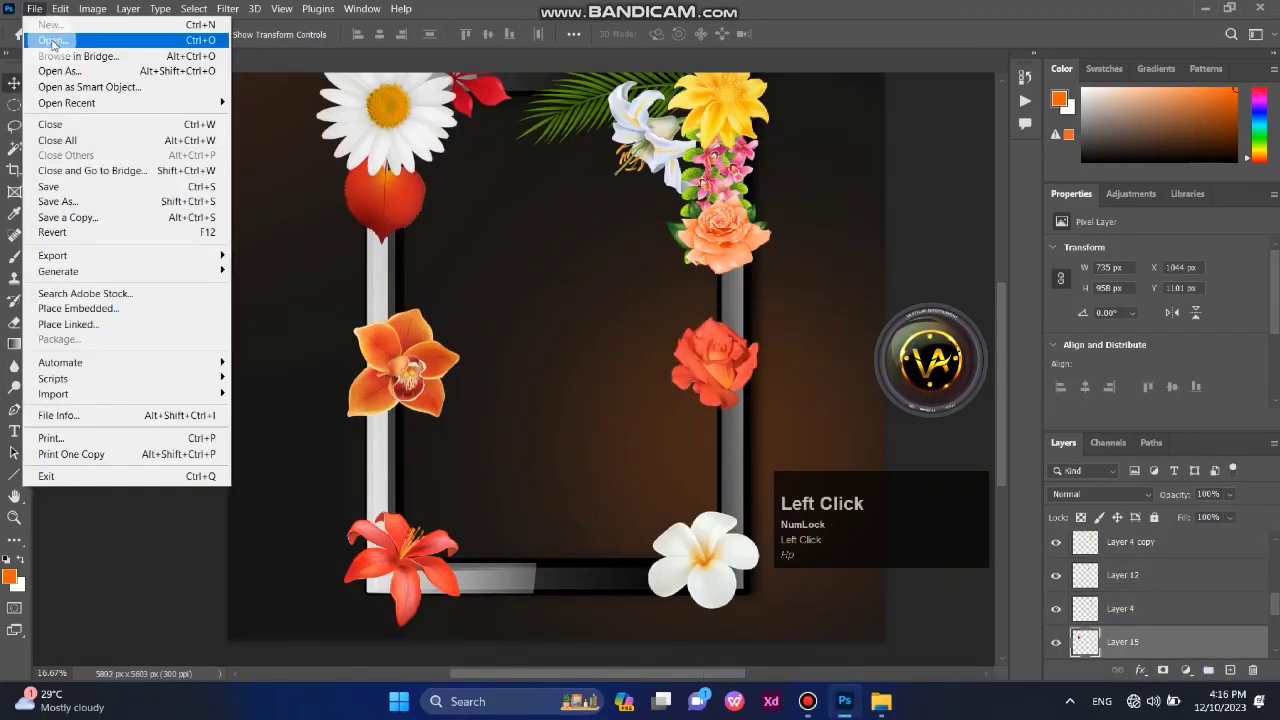
Place the orange orchid on the left edge and load the PngItem_498555 blue pom-pom.
type("hp")
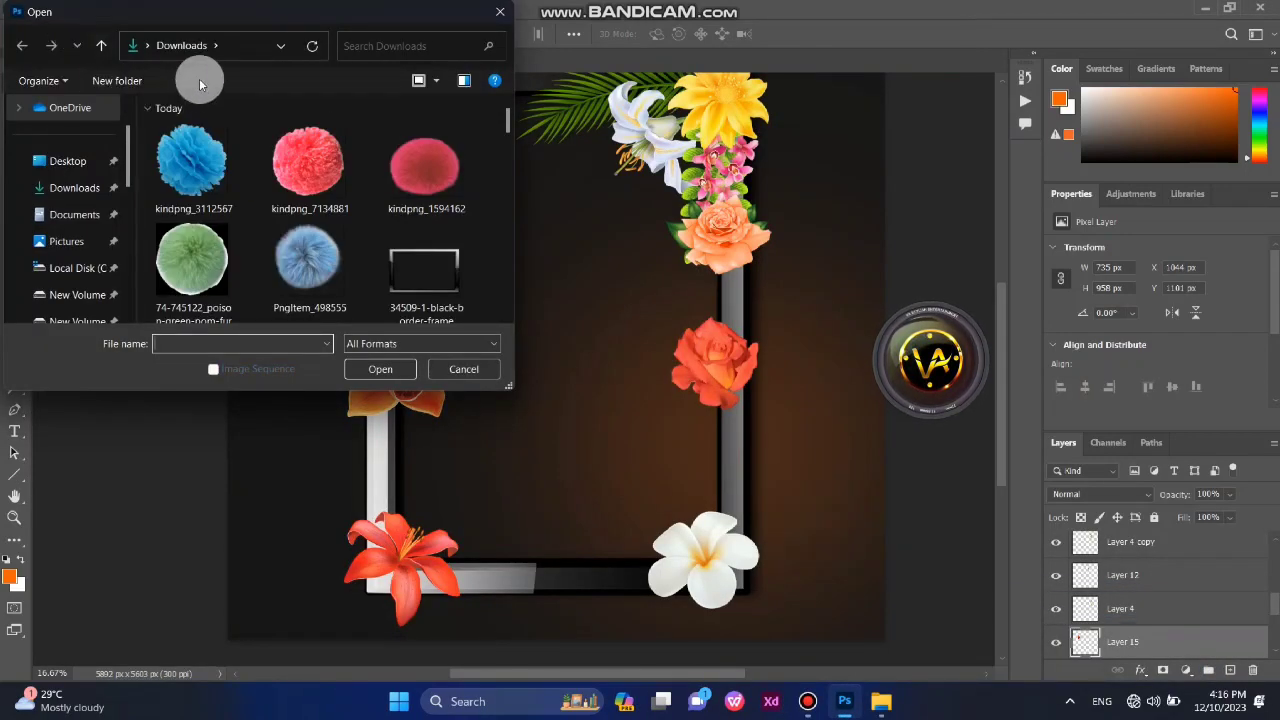
scroll("down", 3)
type("hp")
scroll("up", 3)
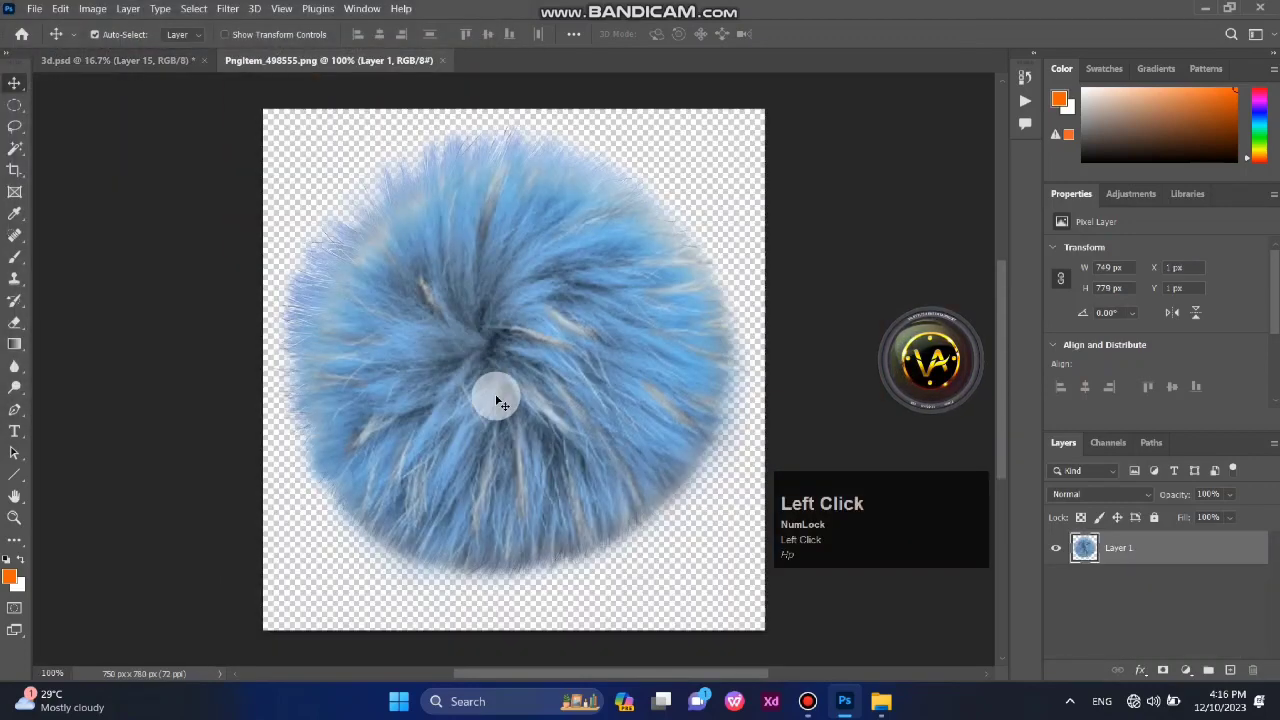
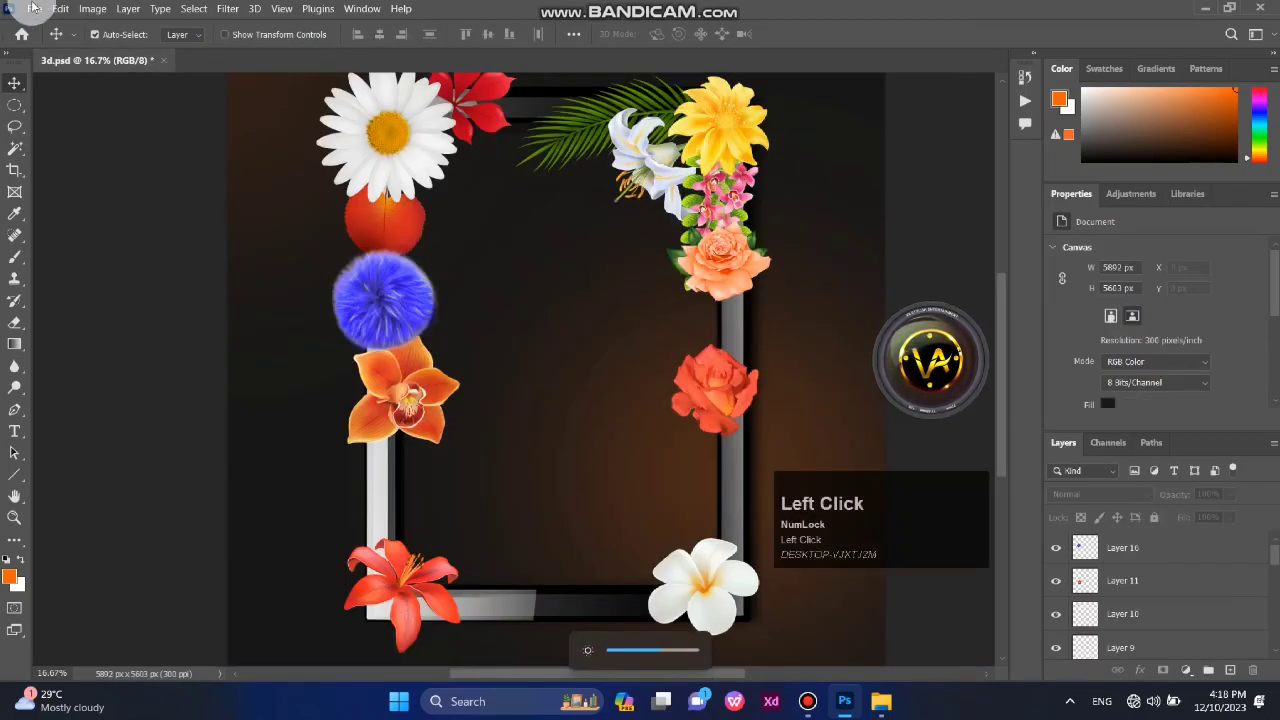
Raise the red pom-pom's Hue/Saturation to about +71 for a richer red.
scroll("down", 3)
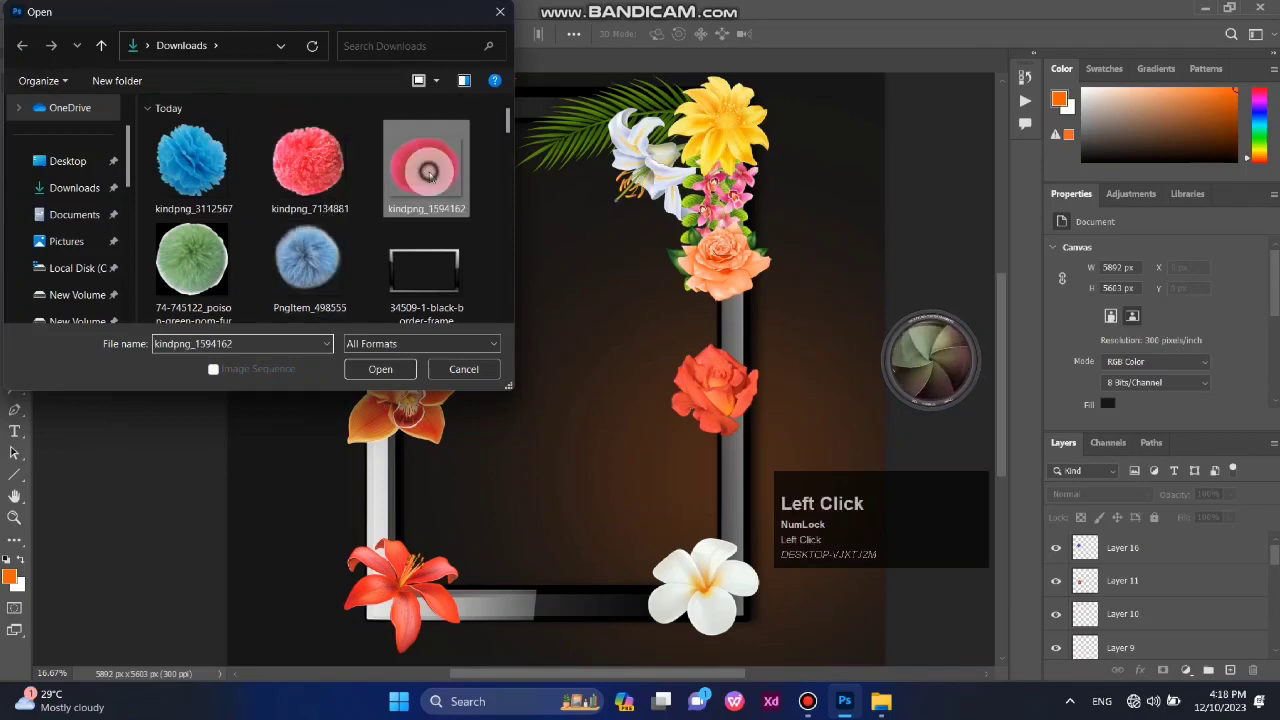
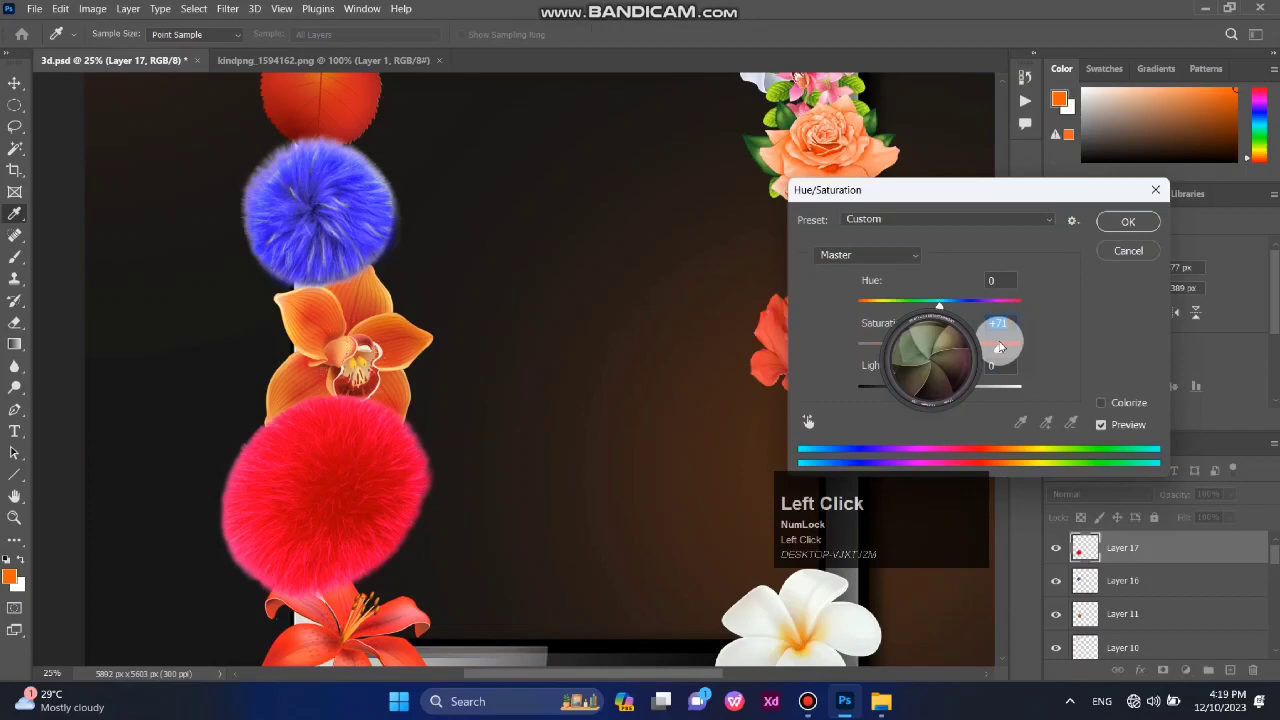
scroll("down", 3)
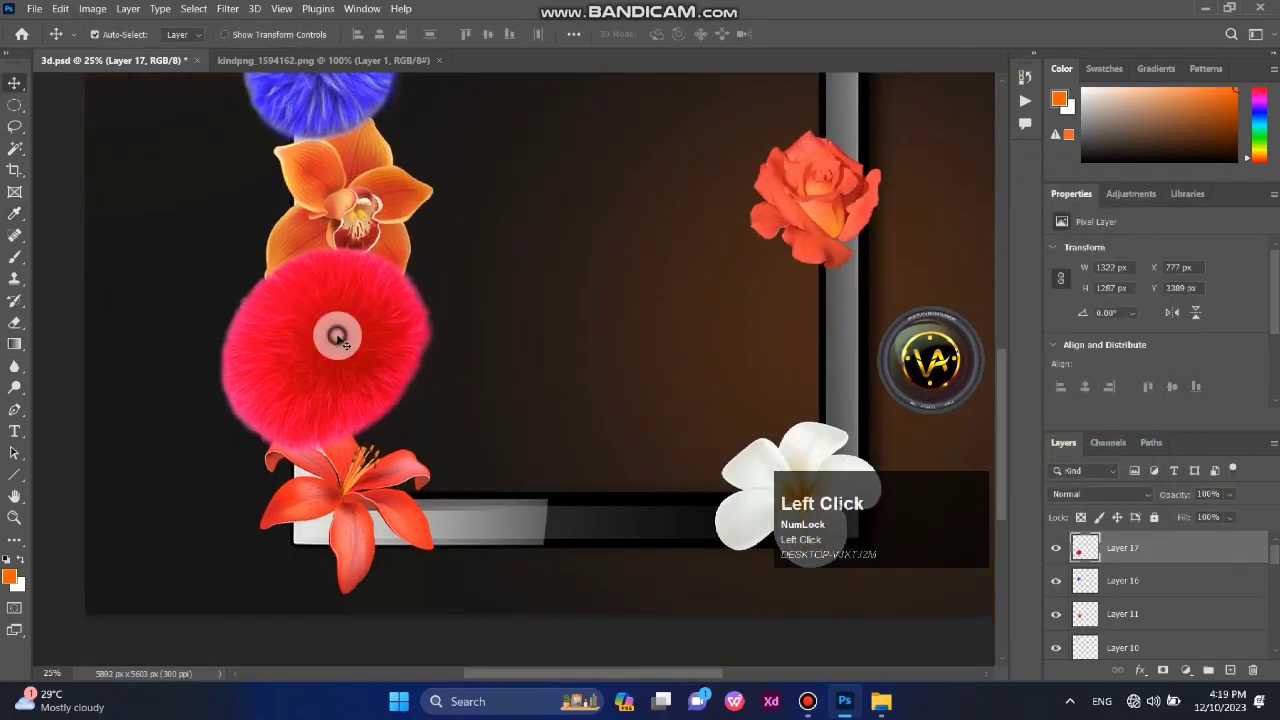
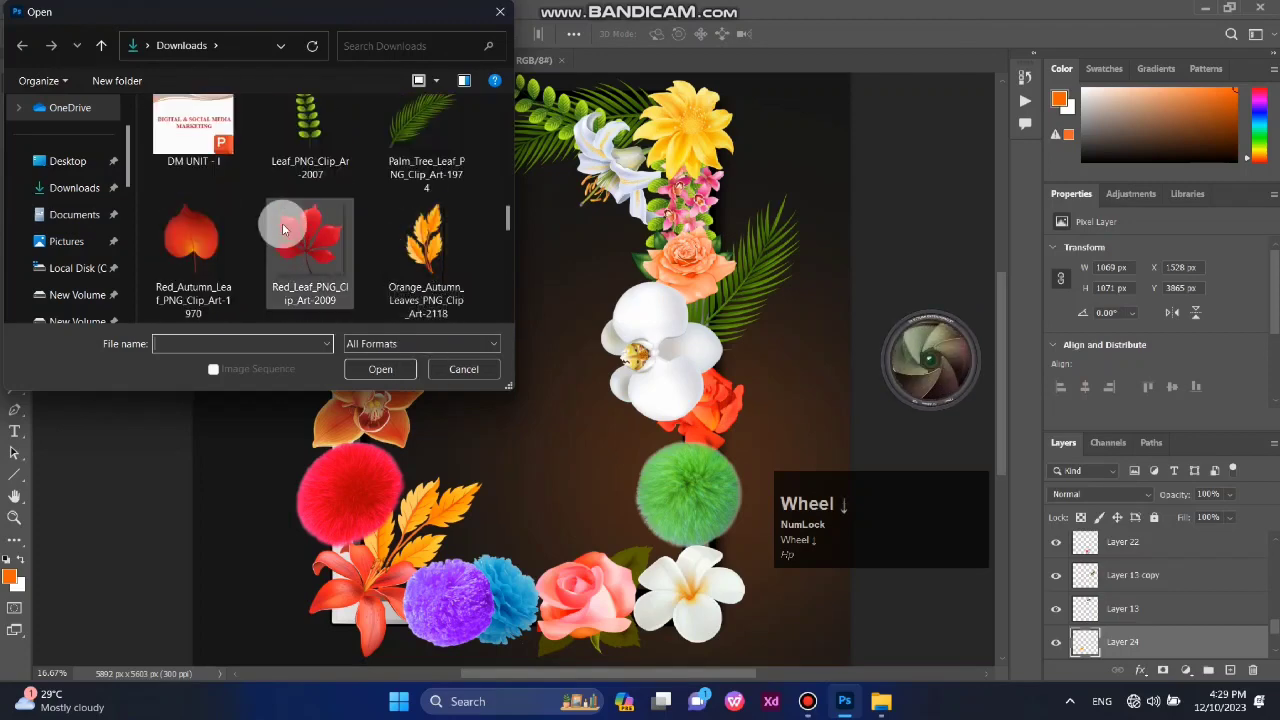
Scroll the Downloads file browser to reach the red leaf clipart PNG.
scroll("up", 3)
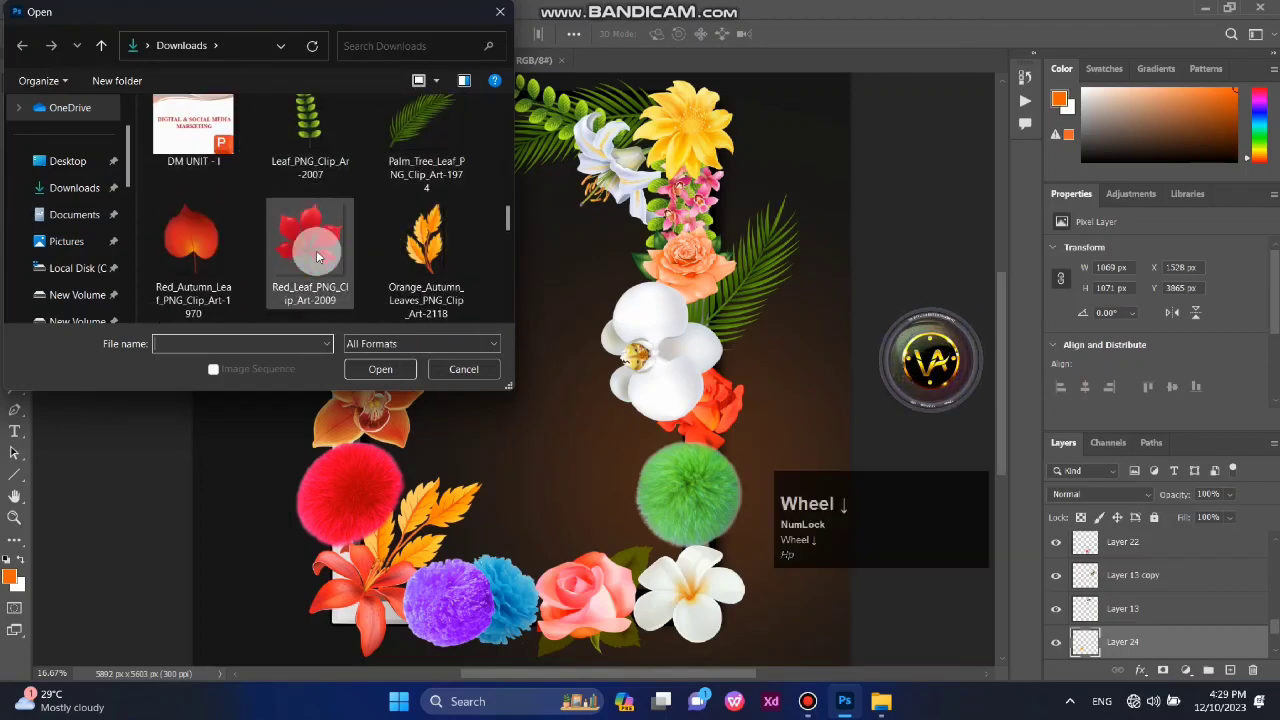
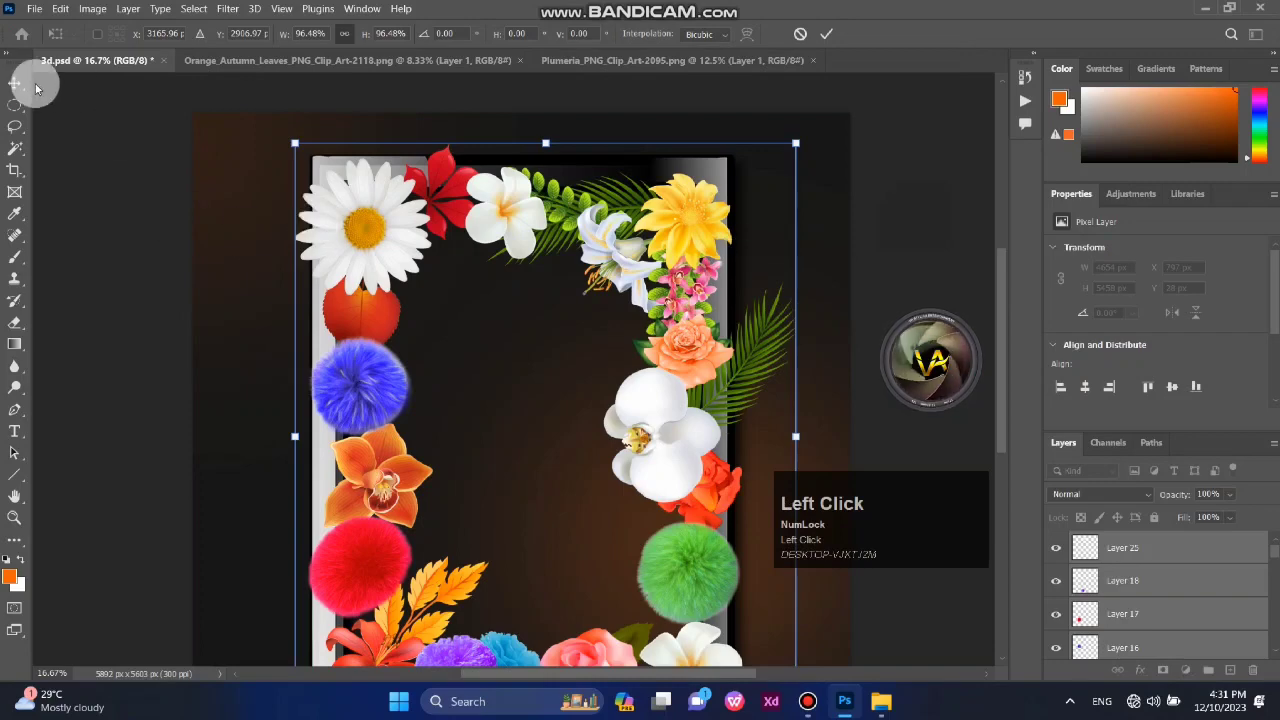
Scroll around the canvas to check the red leaf and plumeria placed along the frame's top edge.
scroll("down", 3)
scroll("up", 3)
scroll("up", 3)
scroll("down", 3)
scroll("up", 3)
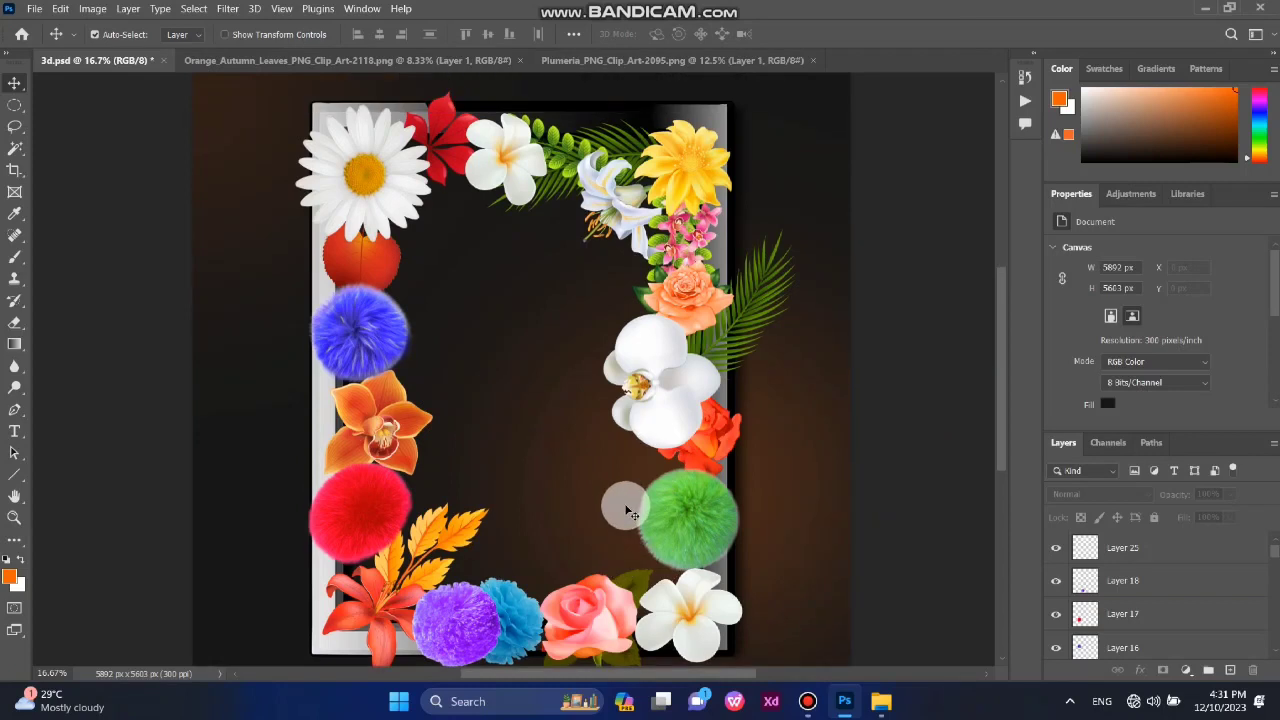
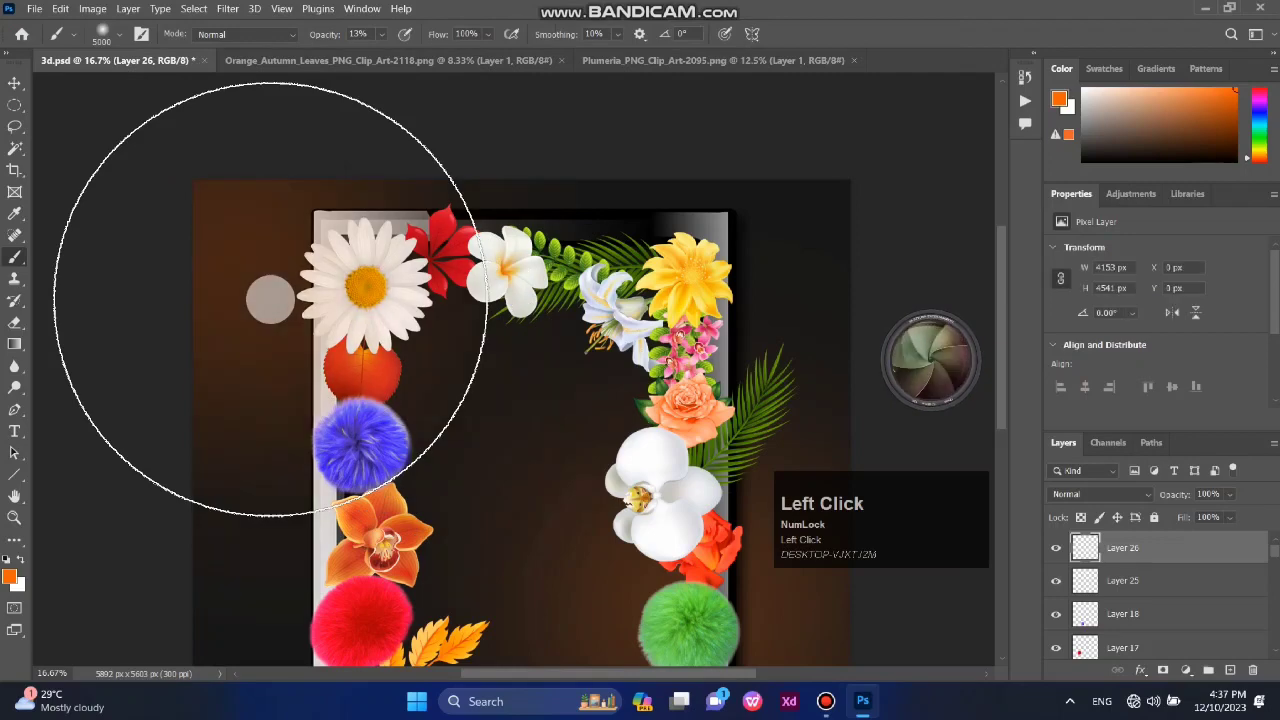
Dab soft 13% opacity paint onto the dark background inside the flower frame on Layer 26.
key("z")
left_click(865, 235)
scroll("down", 3)
left_click(276, 380)
scroll("up", 3)
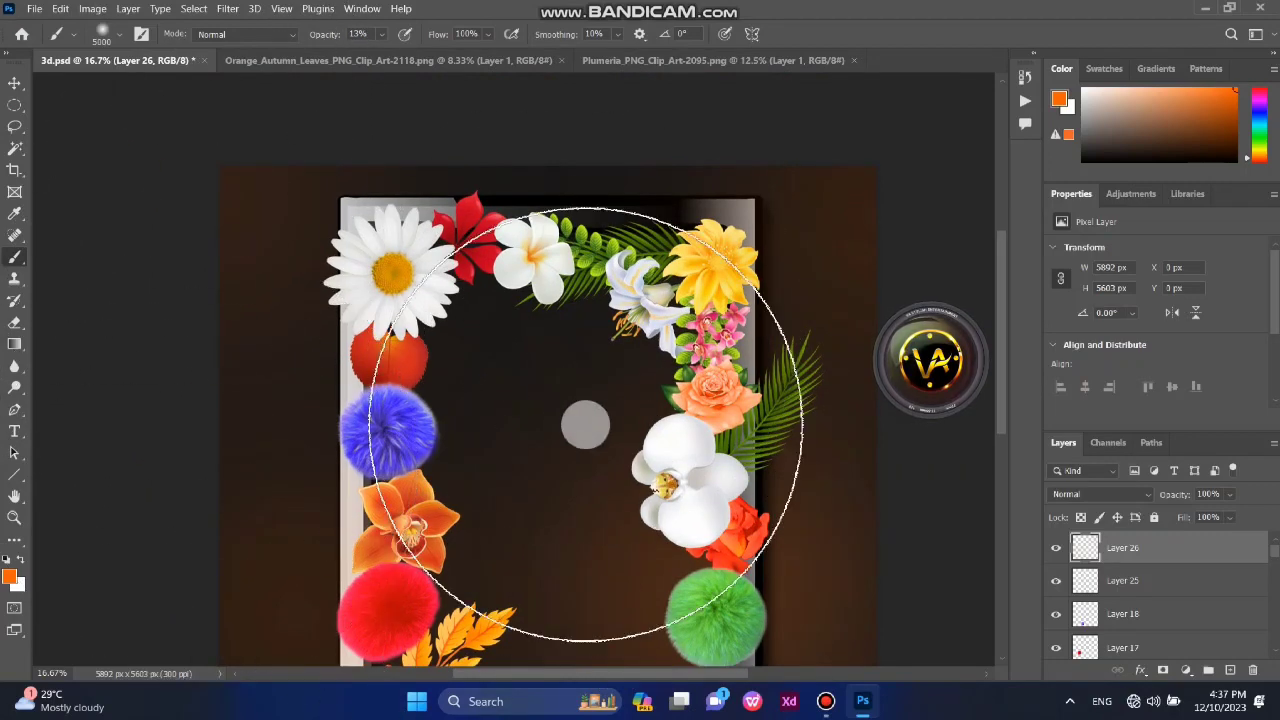
scroll("down", 3)
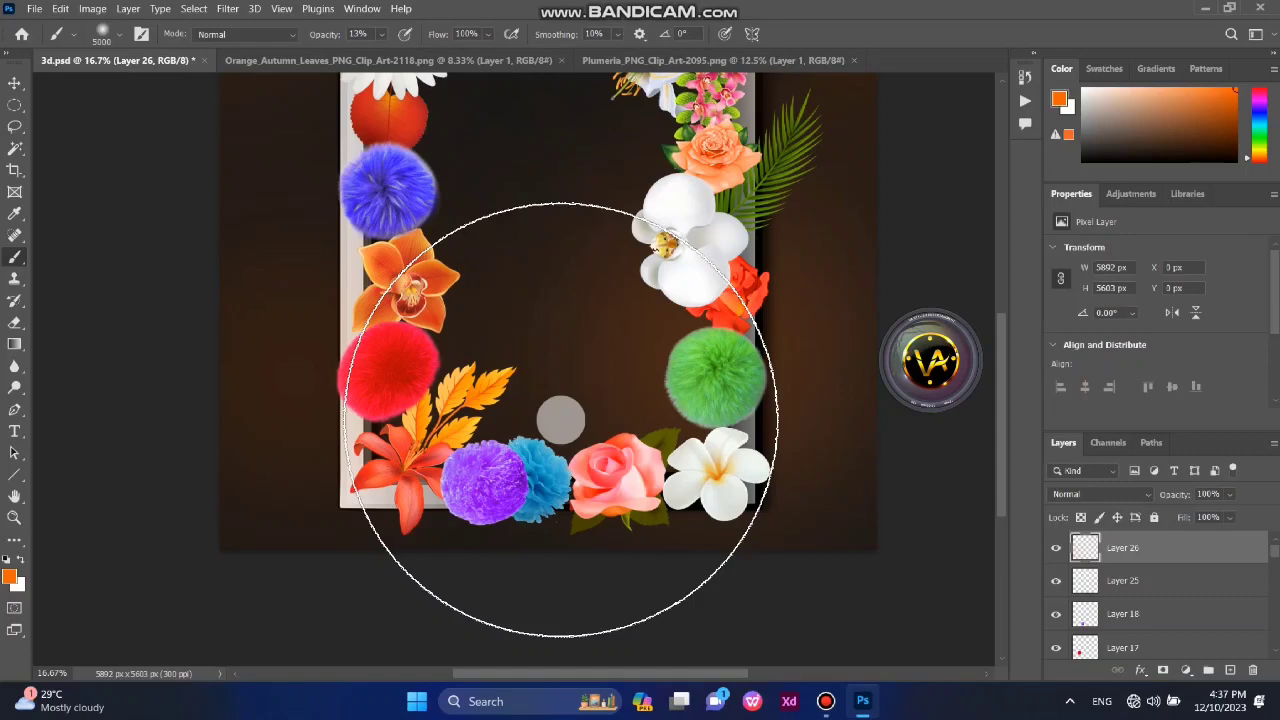
scroll("up", 3)
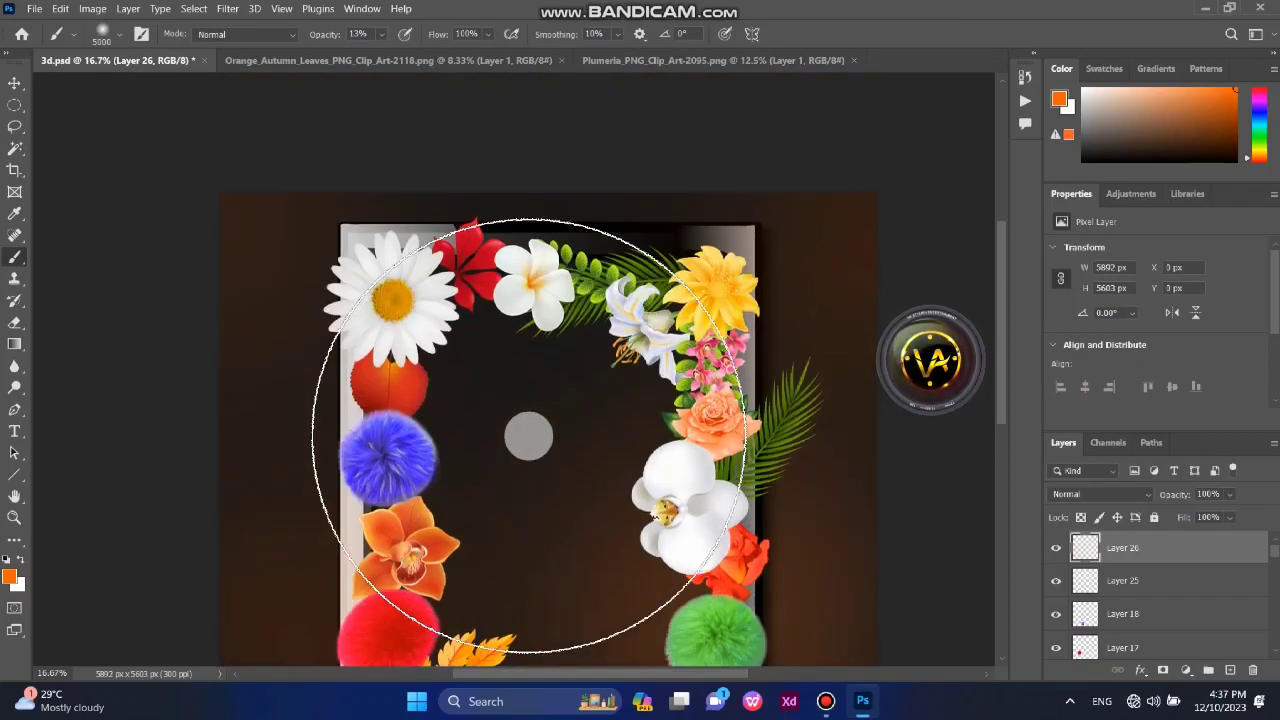
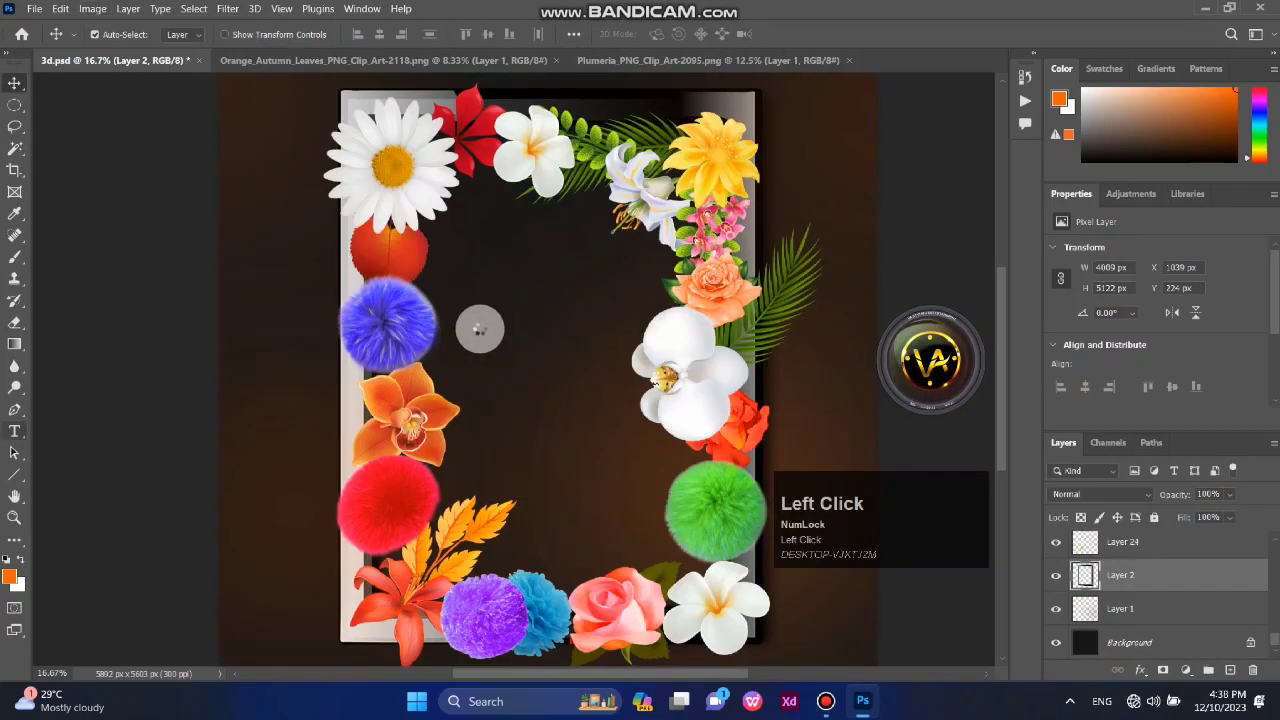
Type the heading text 'Save the' with the Horizontal Type tool.
type("sa")
key("BackSpace")
type("ave")
key("space")
type("the")
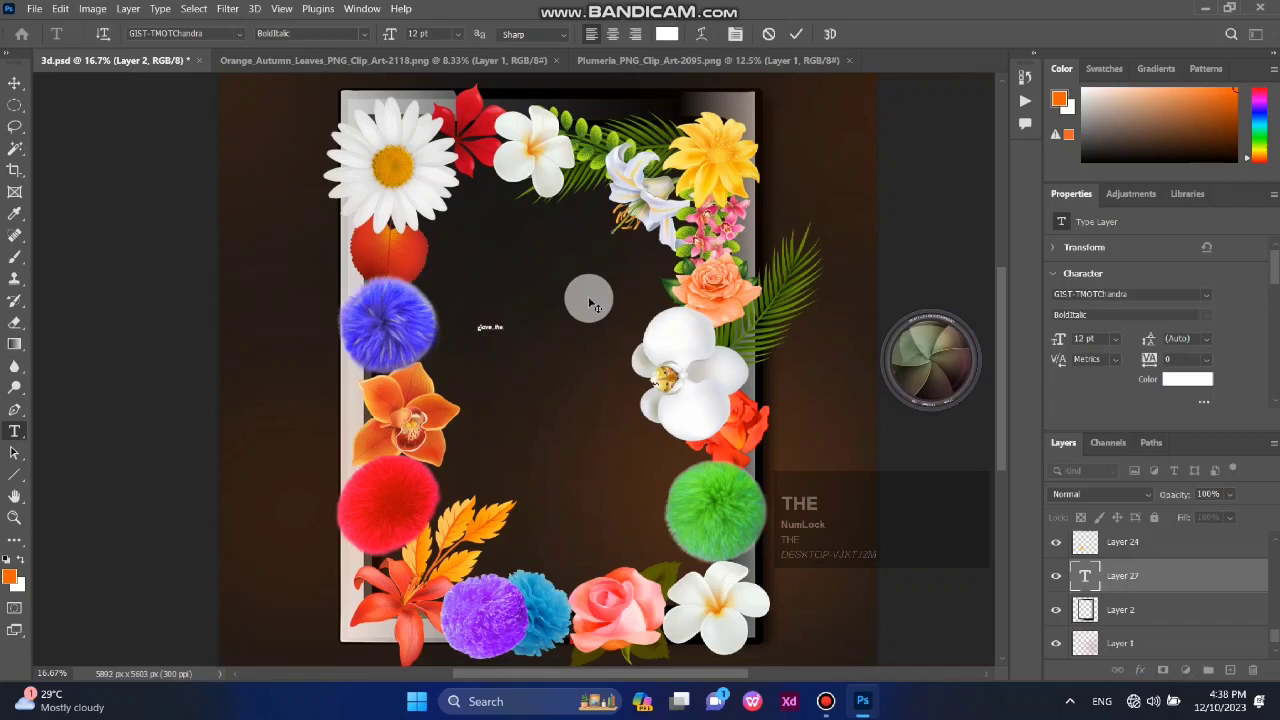
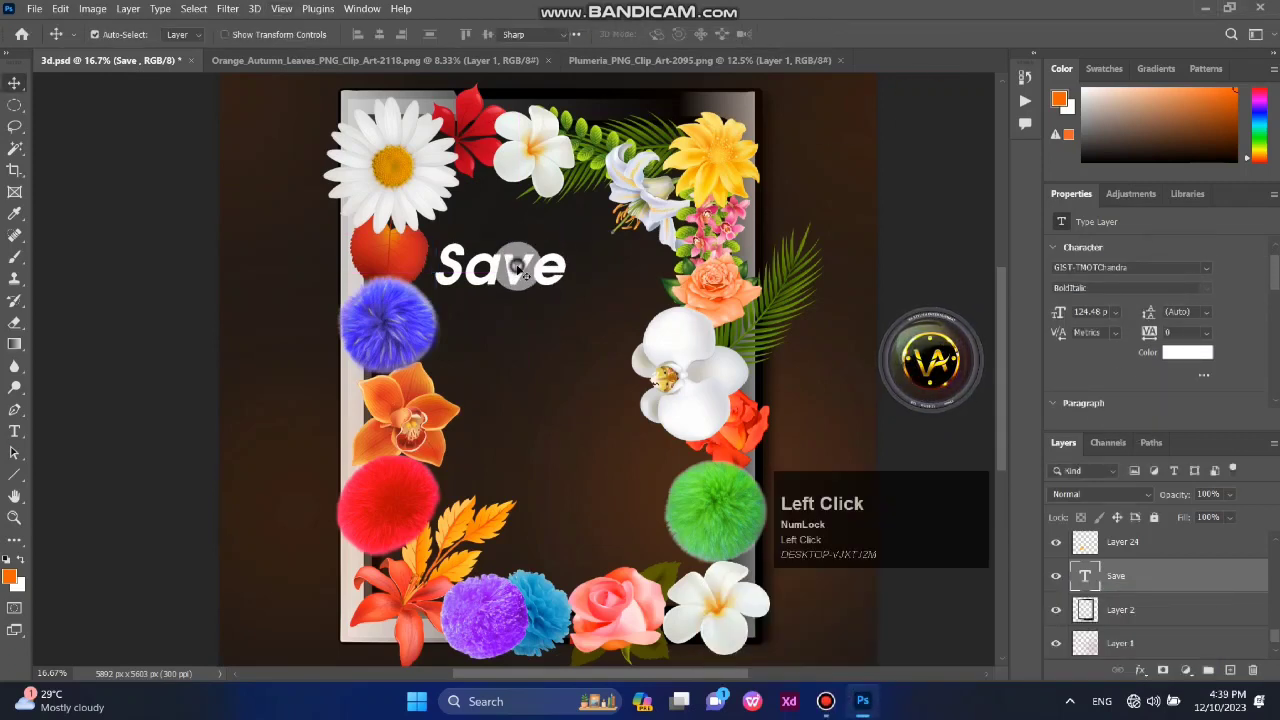
Scroll the font list trying script fonts for the white 'Save' lettering.
scroll("down", 3)
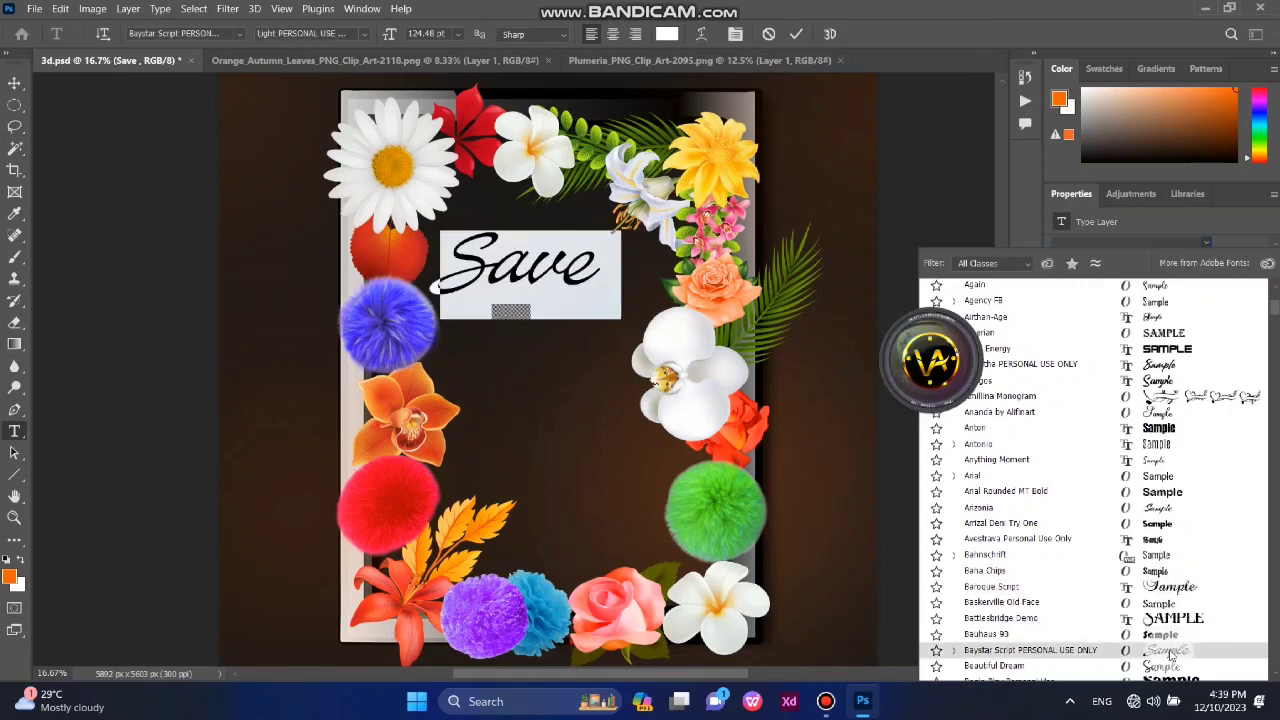
scroll("down", 3)
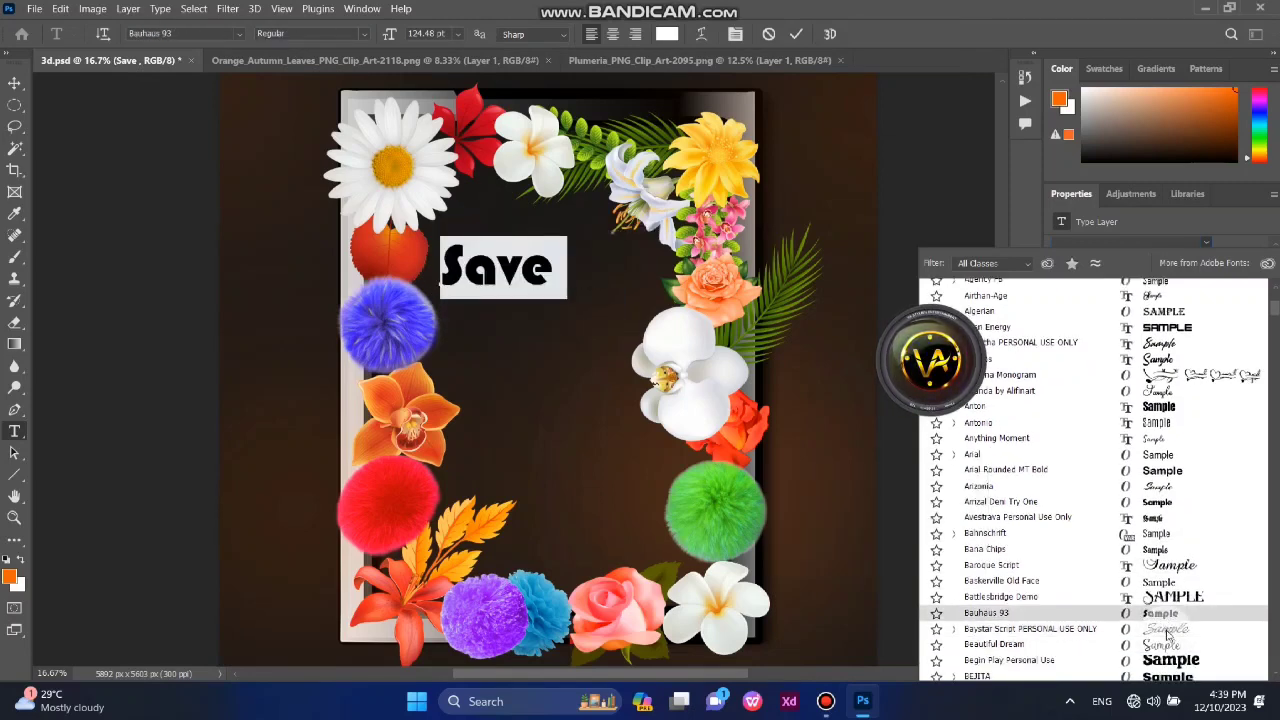
scroll("down", 3)
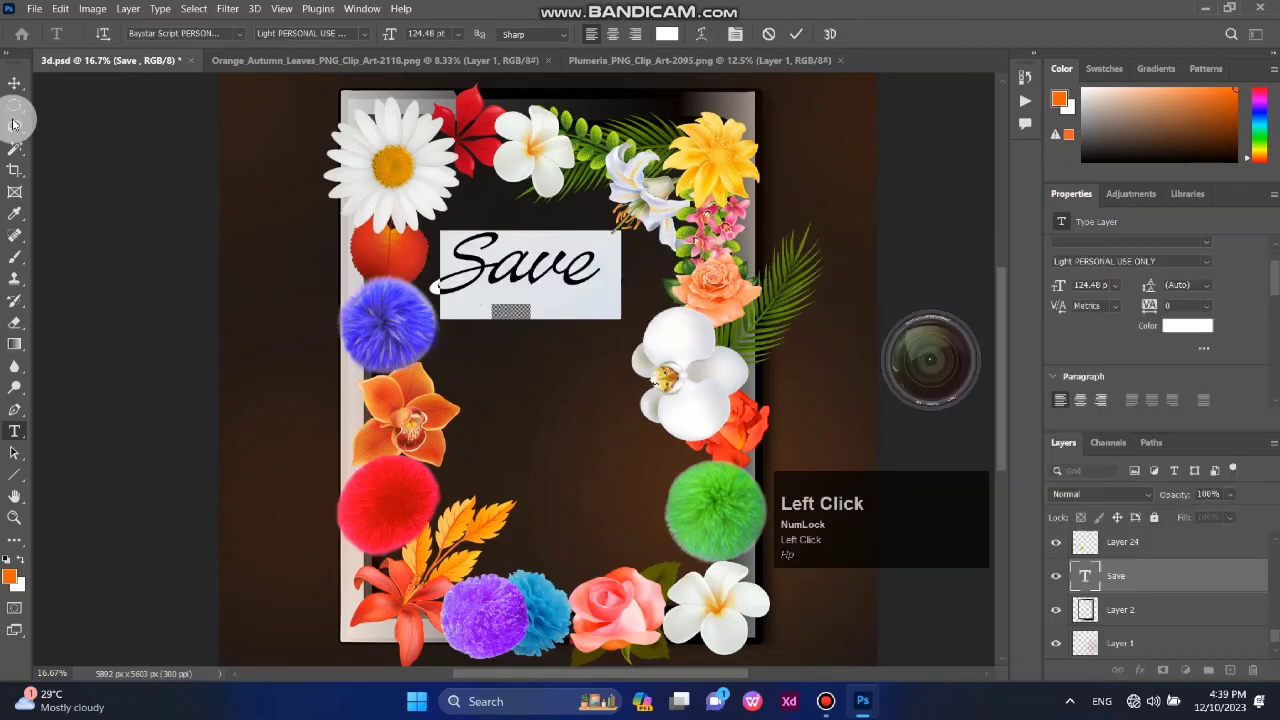
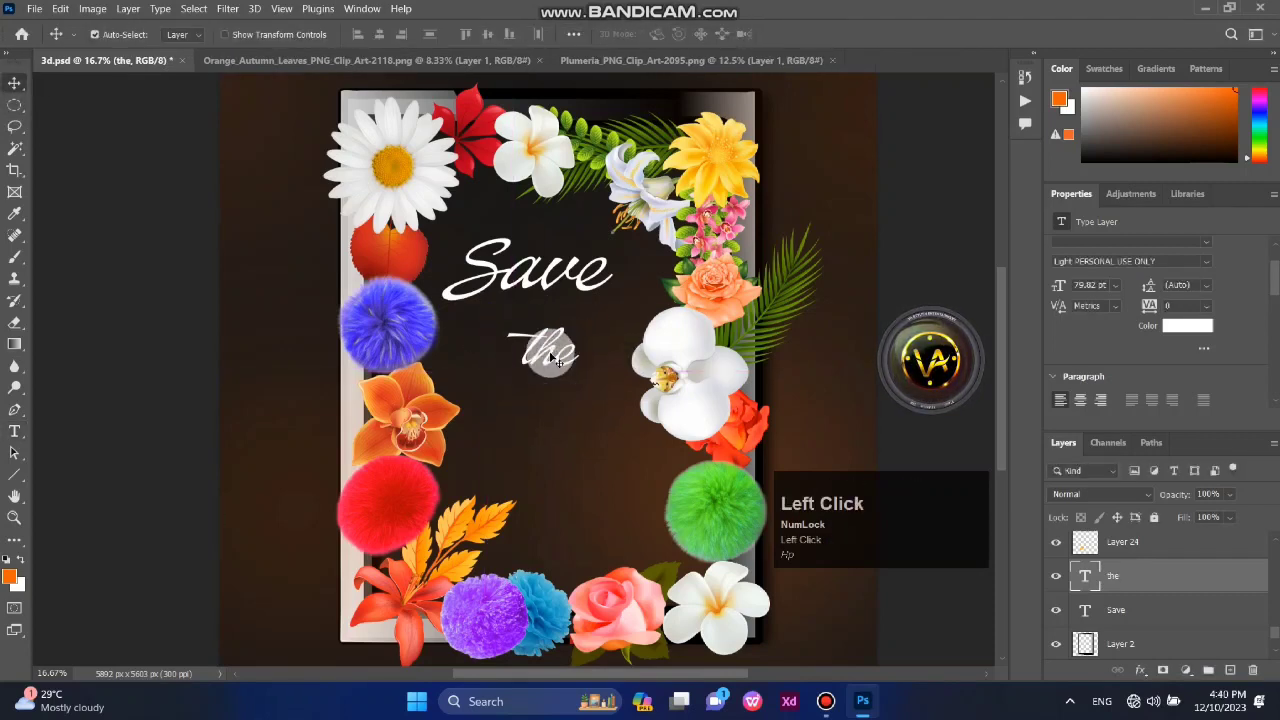
Try a font weight for the 'the' layer, then undo the bold to keep lighter lettering.
type("hp")
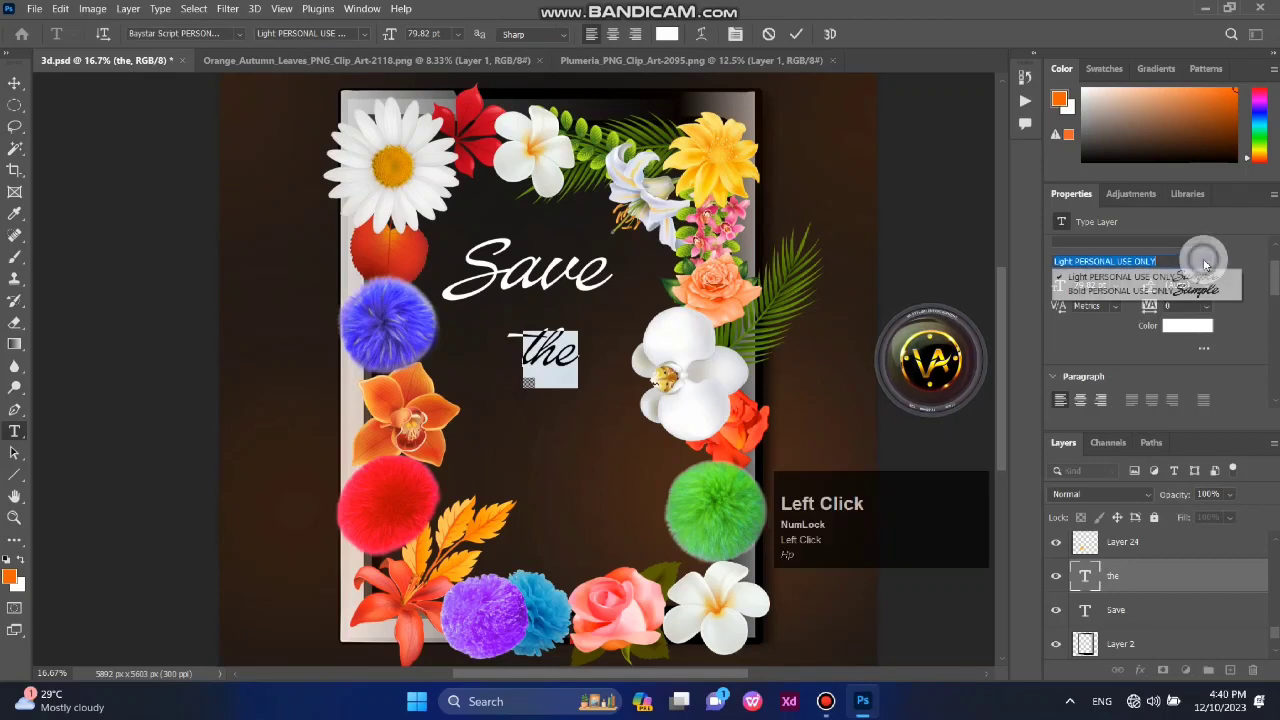
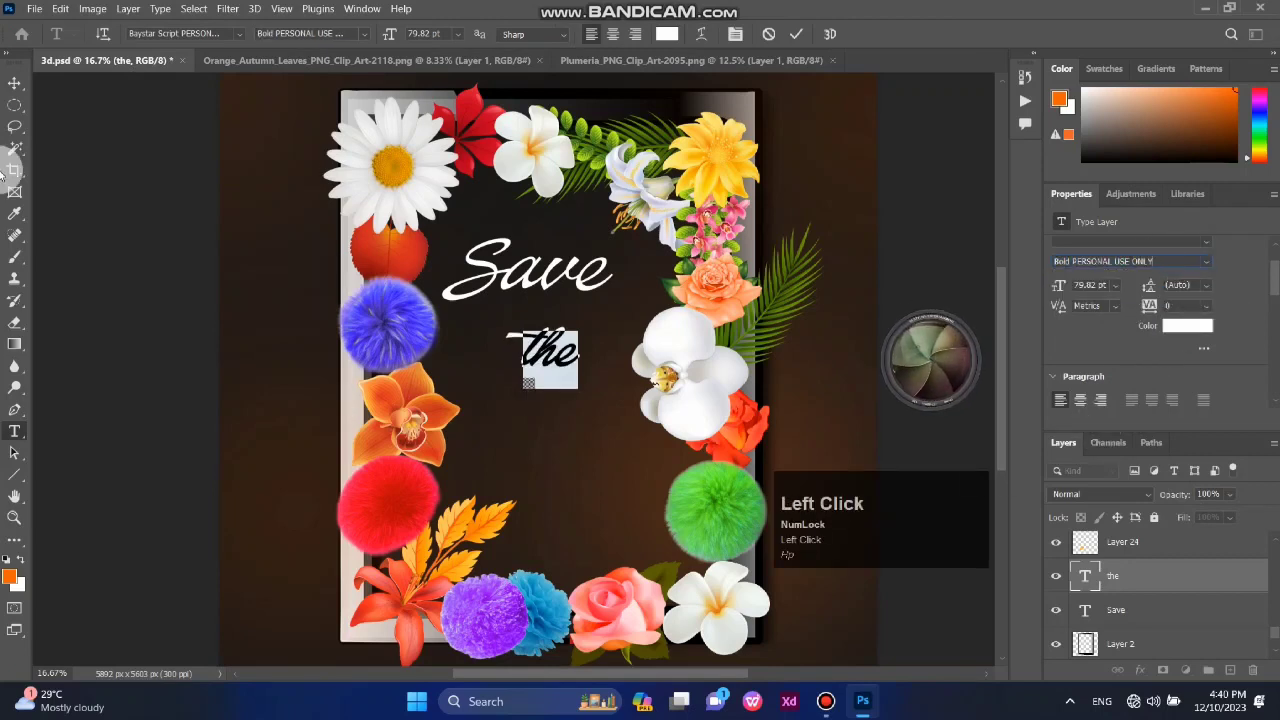
key("ctrl+z")
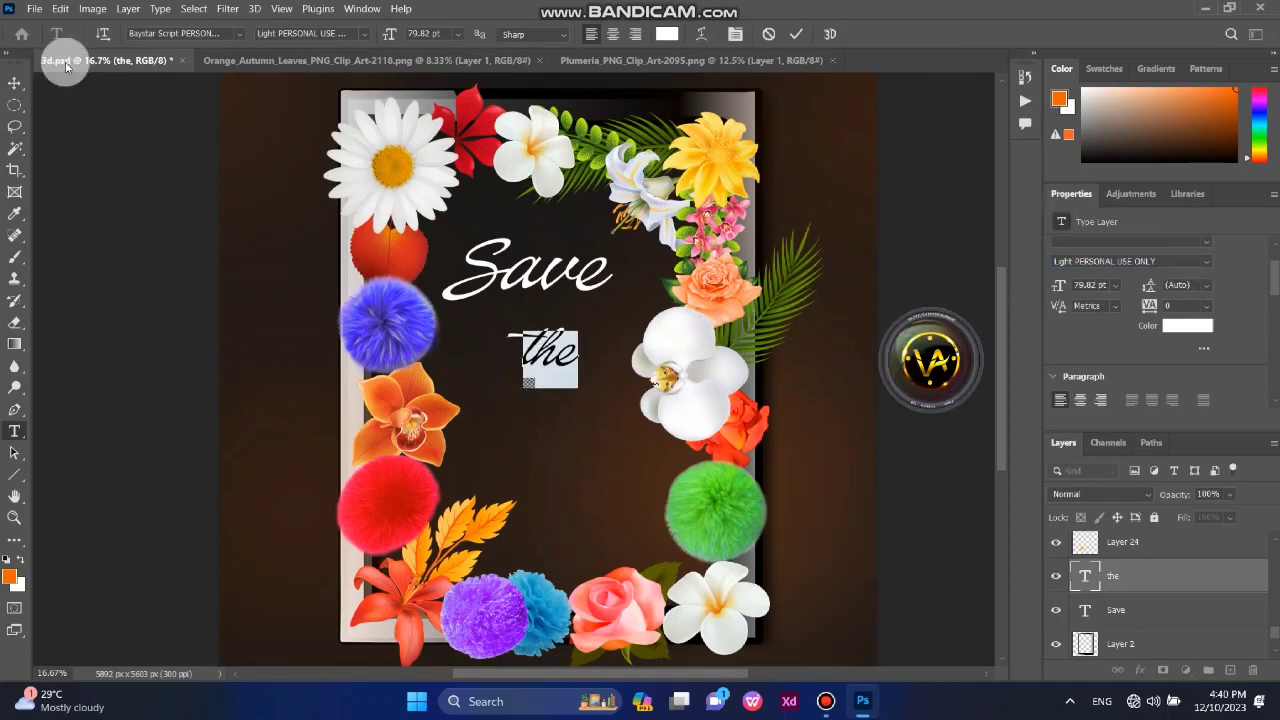
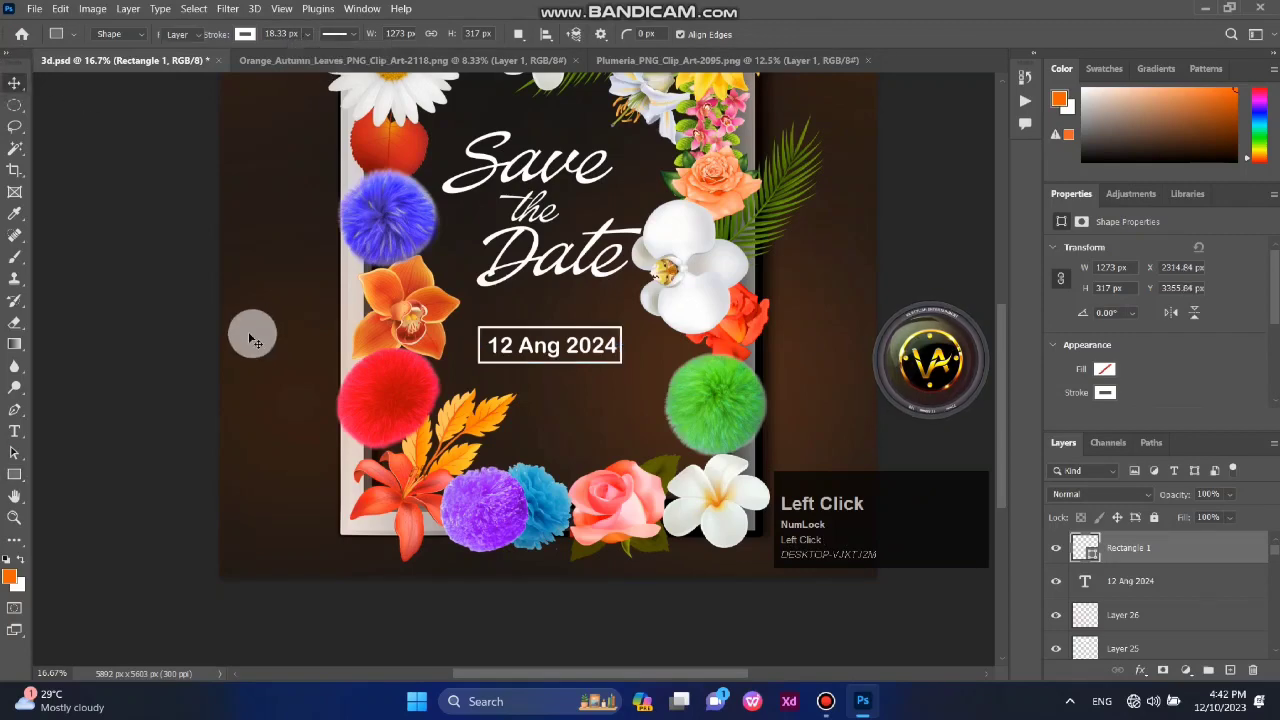
Zoom out with Ctrl+- so the whole finished Save the Date invitation fits in view.
scroll("up", 3)
scroll("down", 3)
key("ctrl+-")
scroll("up", 3)
scroll("down", 3)
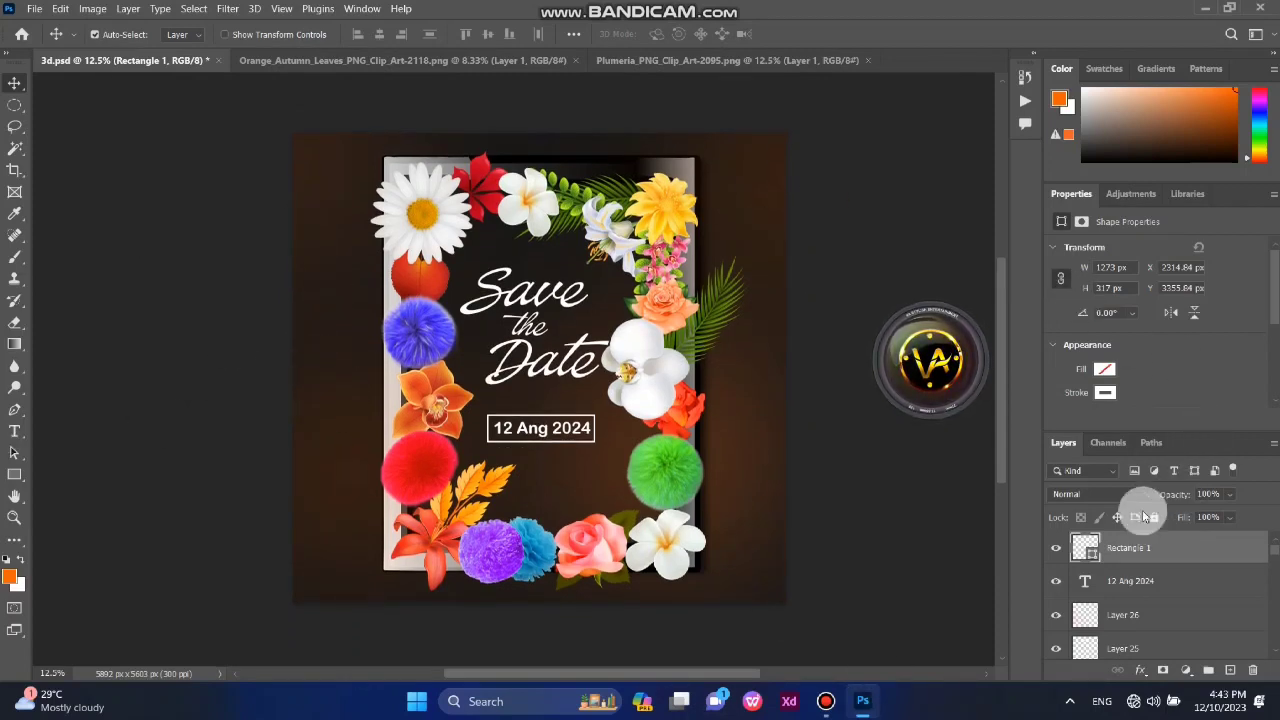